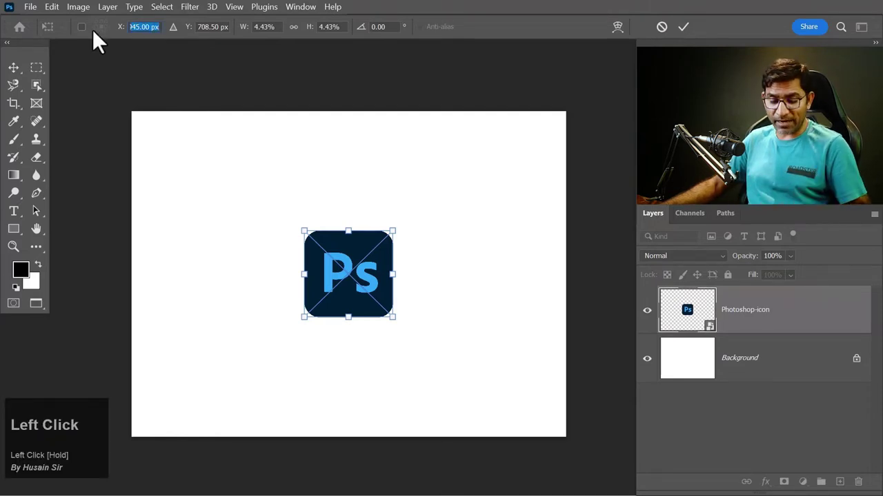
Try a few X values for the Ps icon, then set X back to 945 px and Y to 900 px
key(1)
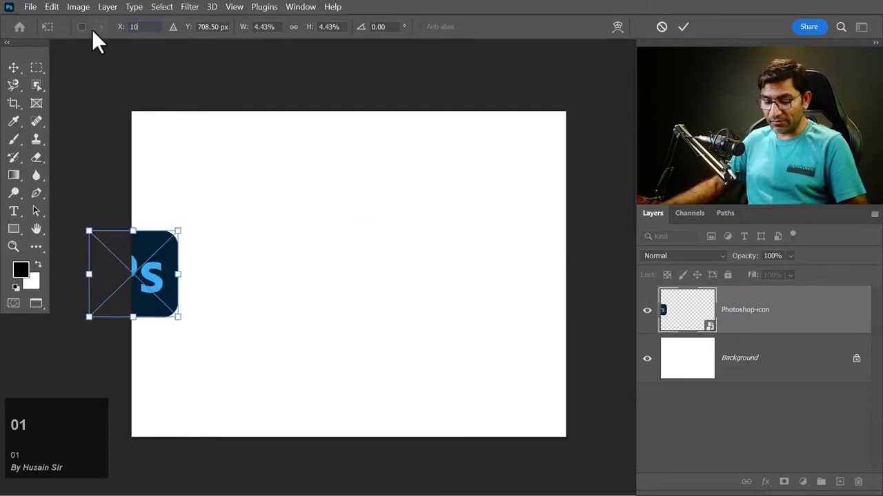
key(Return)
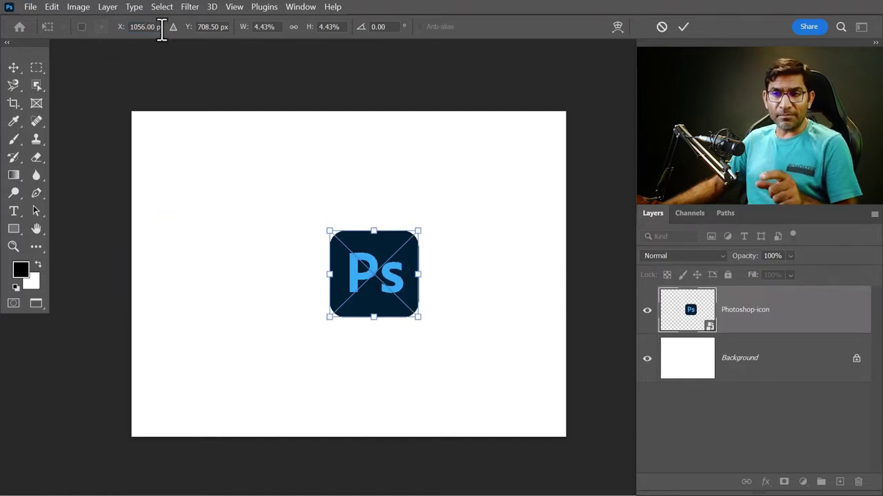
key(Return)
click(156, 26)
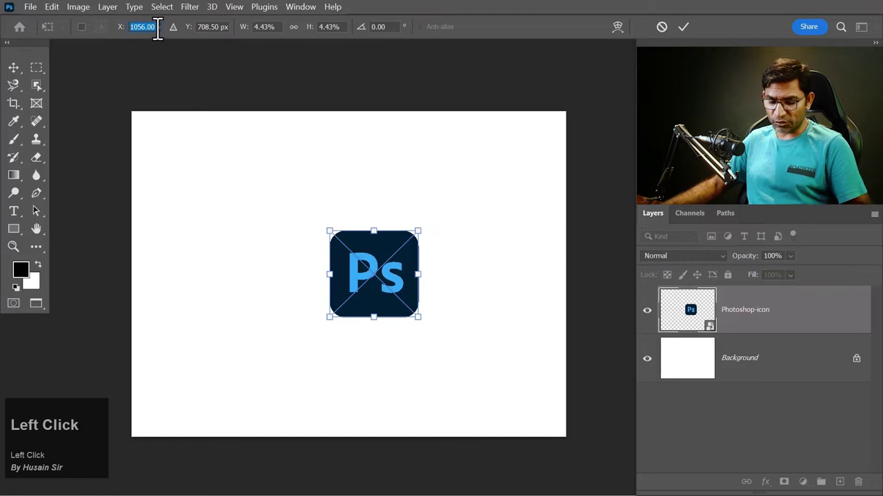
text(9)
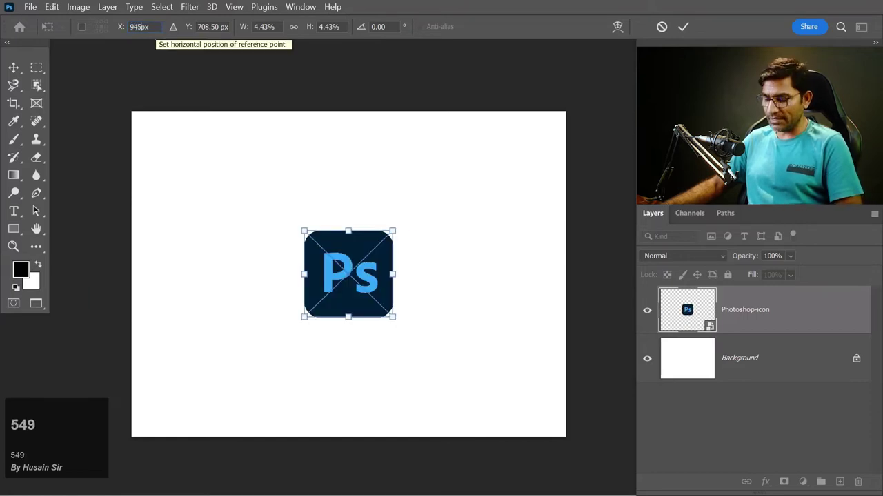
key(Return)
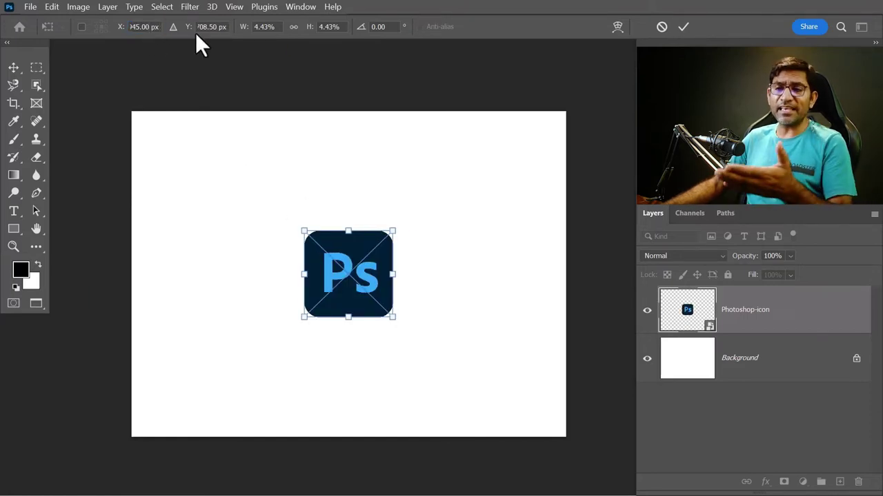
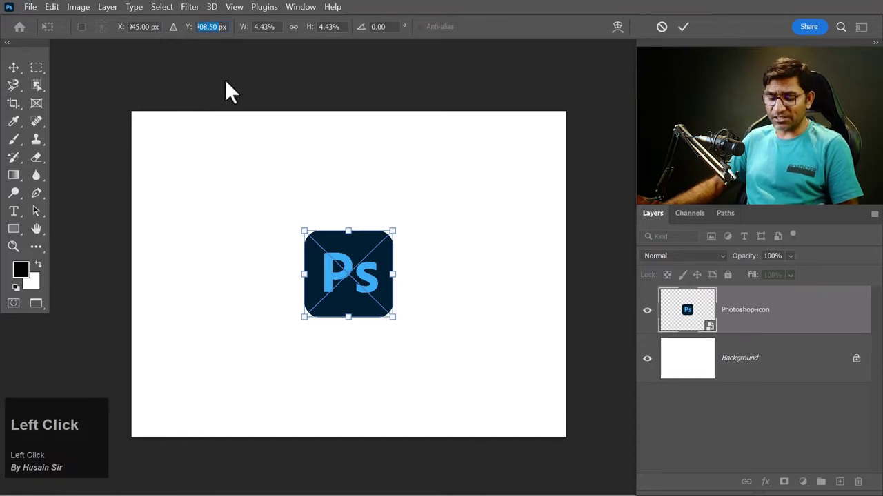
text(9)
key(Return)
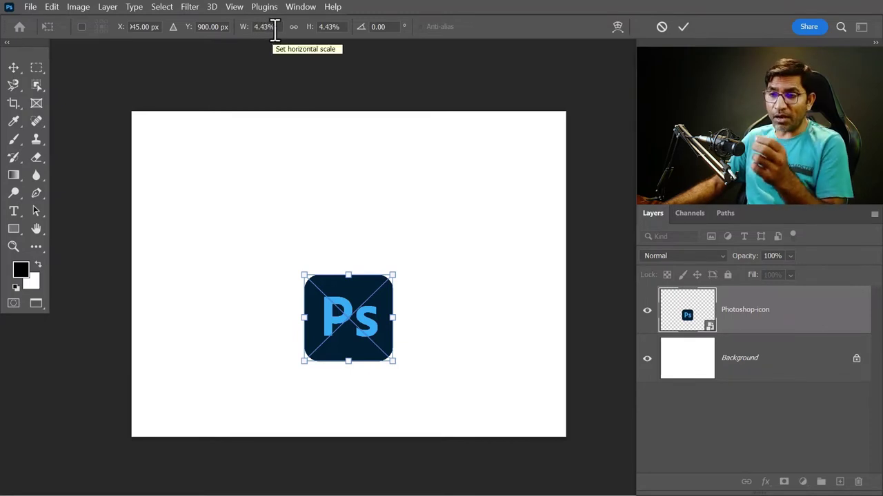
Scale the Ps icon to 7% width and 7% height in the transform options bar
drag(277, 28, 243, 33)
key(7)
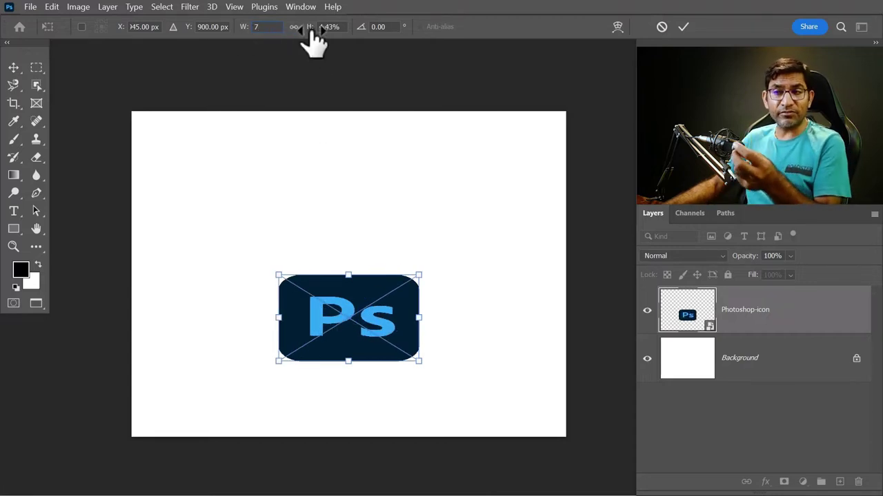
key(7)
drag(344, 25, 305, 37)
key(6)
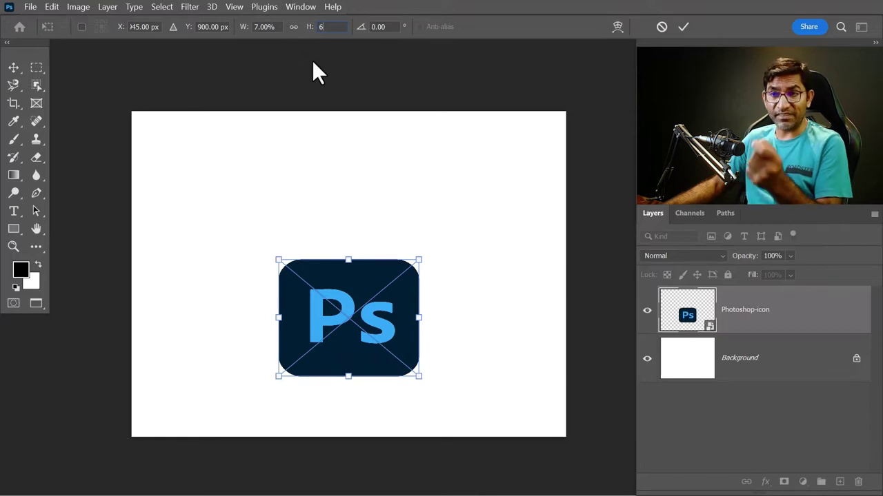
click(332, 25)
key(7)
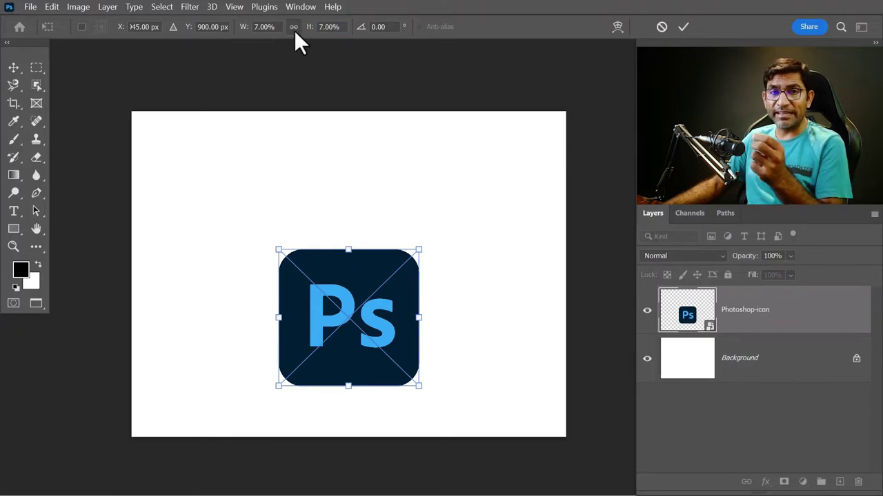
key(Return)
Link width and height, try 4%, then scale the icon proportionally to 8%
click(306, 43)
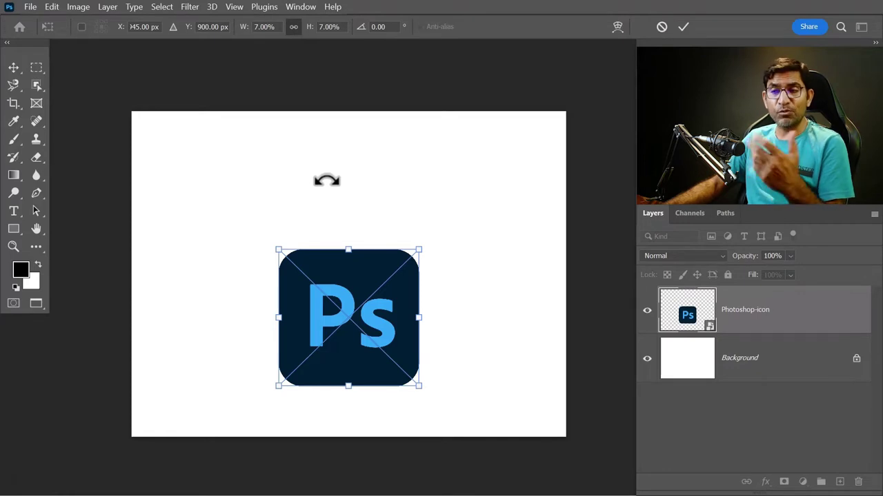
click(260, 28)
key(4)
key(Return)
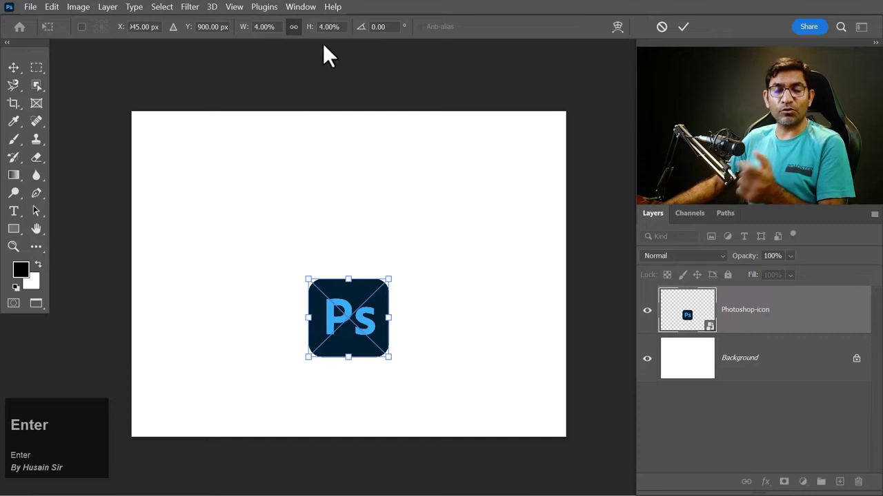
click(260, 28)
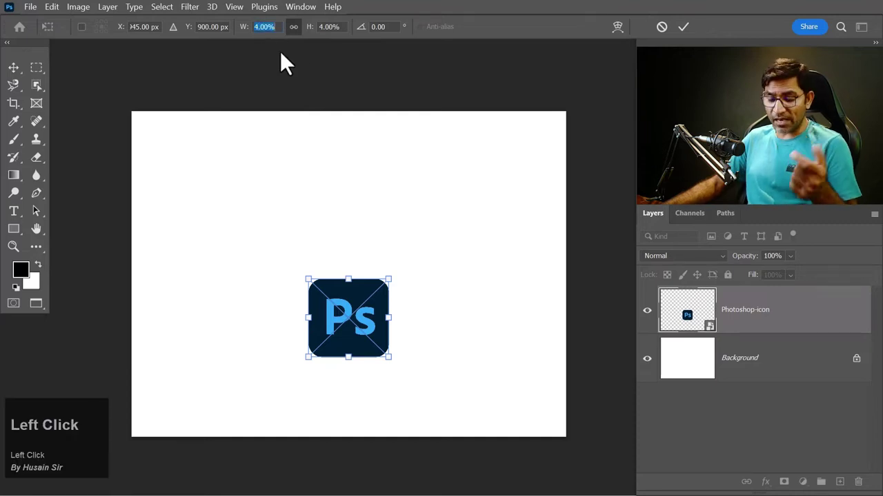
key(8)
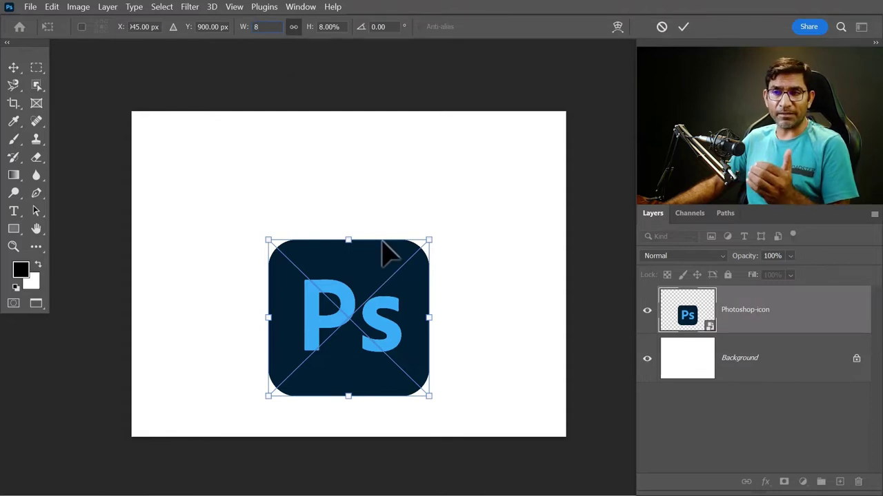
click(343, 27)
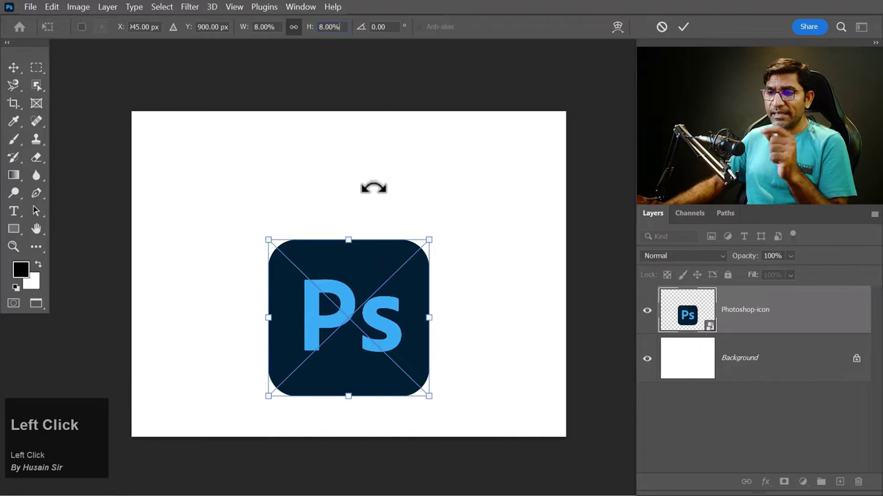
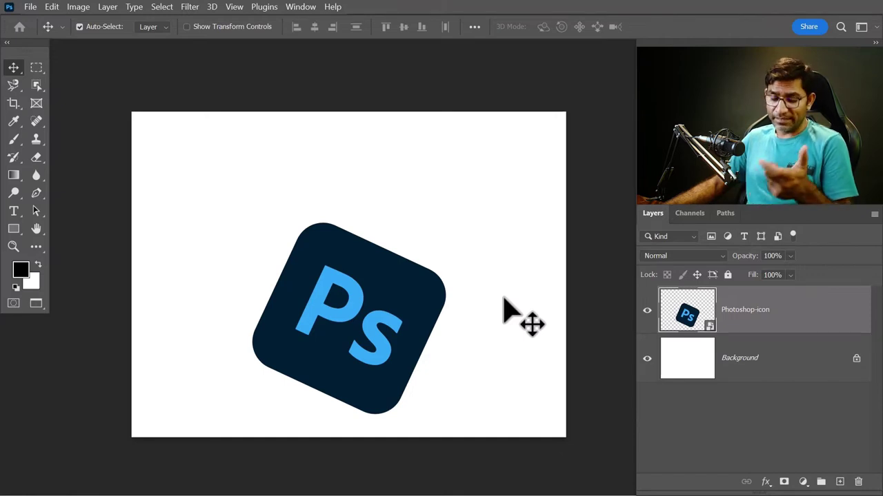
Undo the trial rotation so the icon returns to its original size and position
key(ctrl+z)
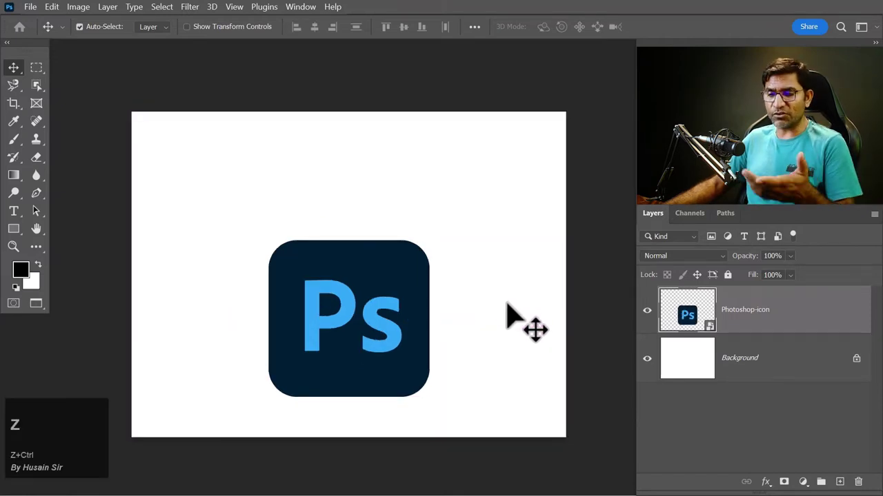
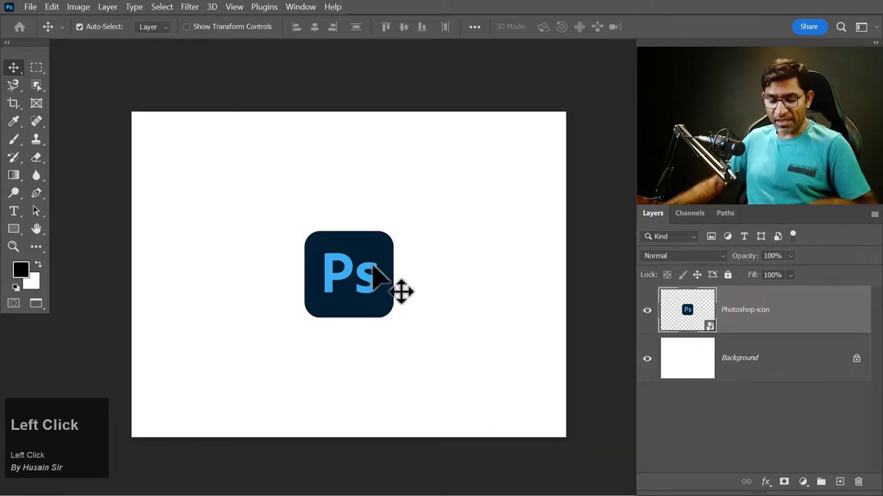
Start Free Transform (Ctrl+T) on the Photoshop-icon layer
key(ctrl+t)
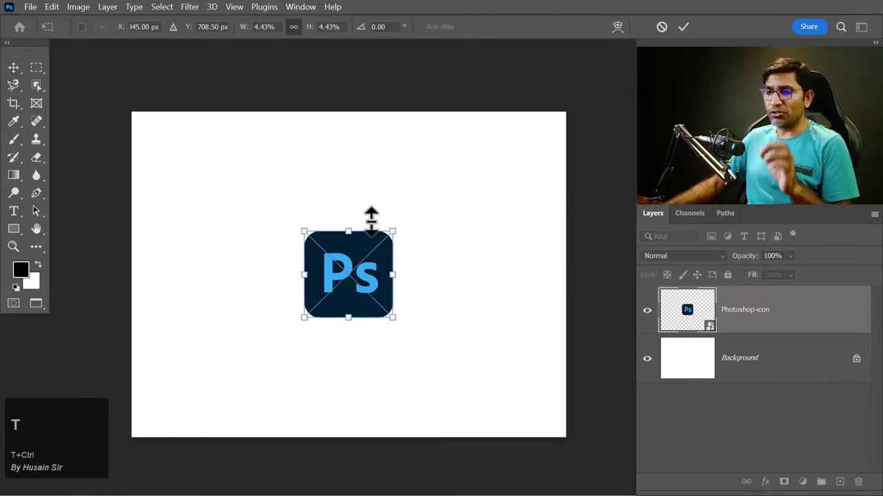
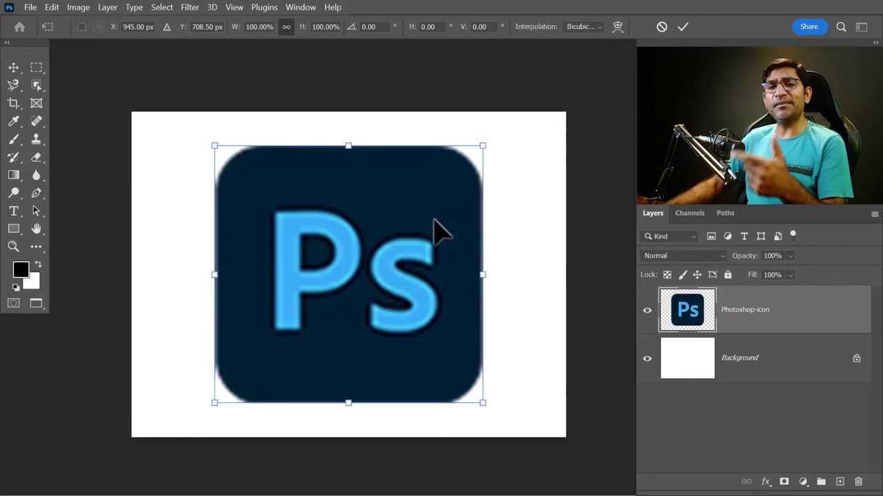
Free-transform the icon slightly smaller, undo, and reopen Free Transform on it
key(ctrl+t)
click(65, 22)
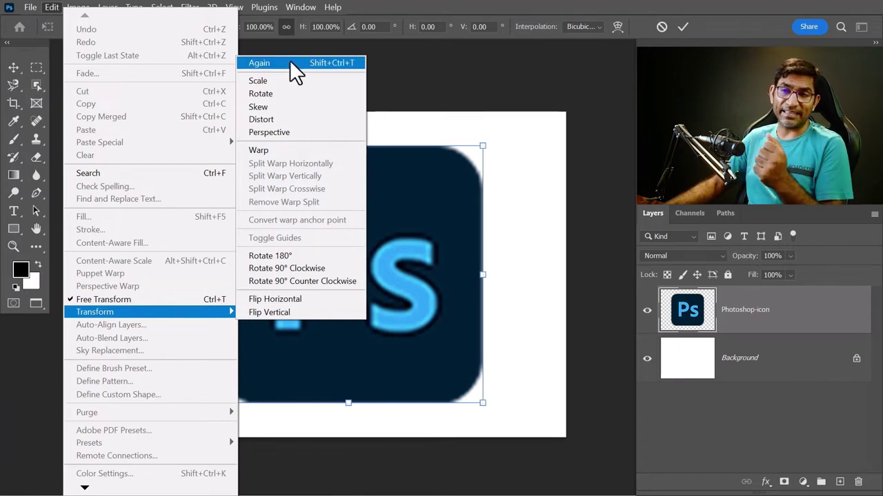
click(426, 204)
key(ctrl+z)
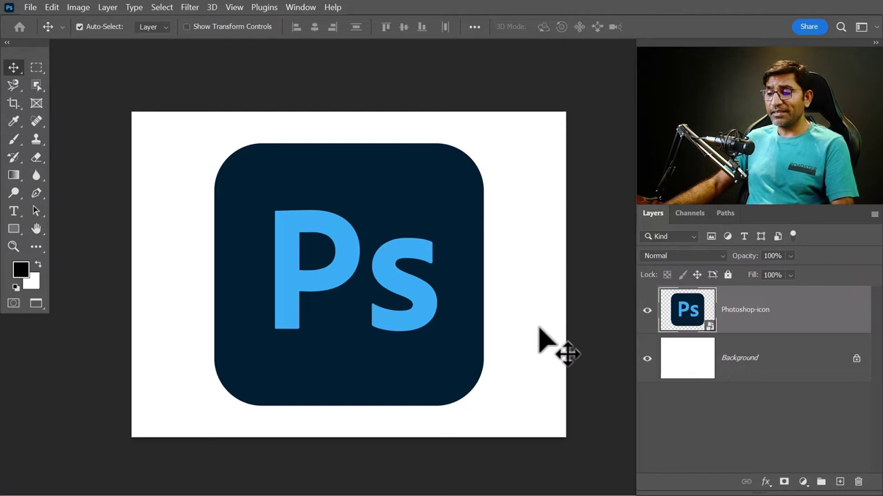
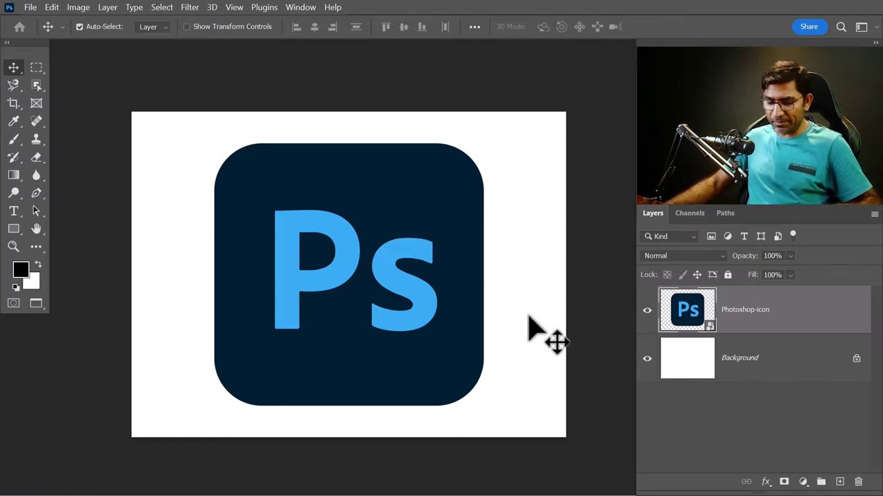
key(ctrl+t)
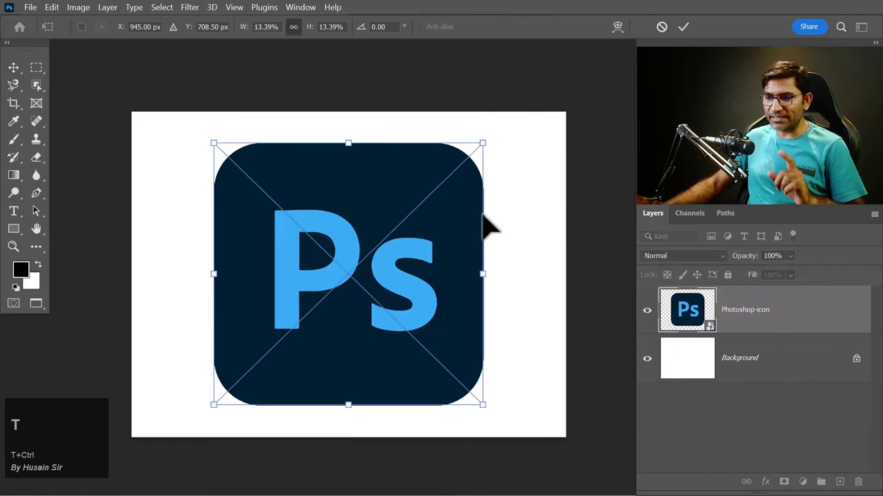
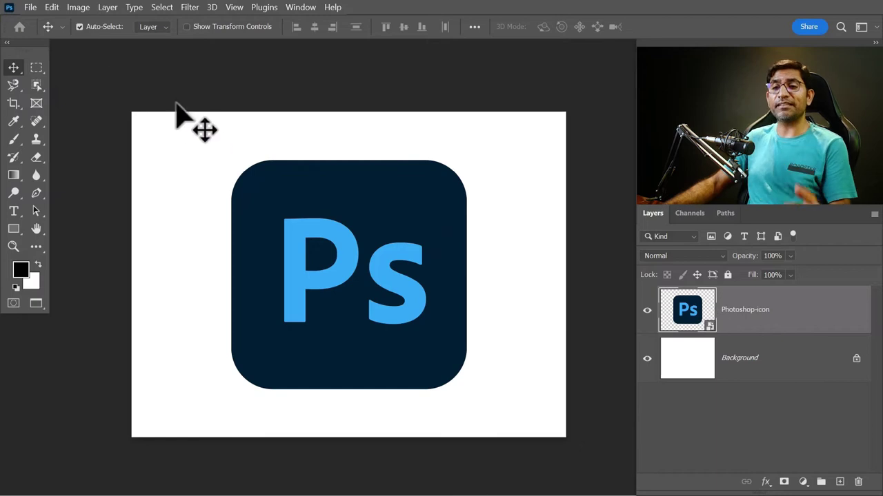
Shrink the icon via Edit > Free Transform, then repeat the transform with Shift+Ctrl+T
click(64, 19)
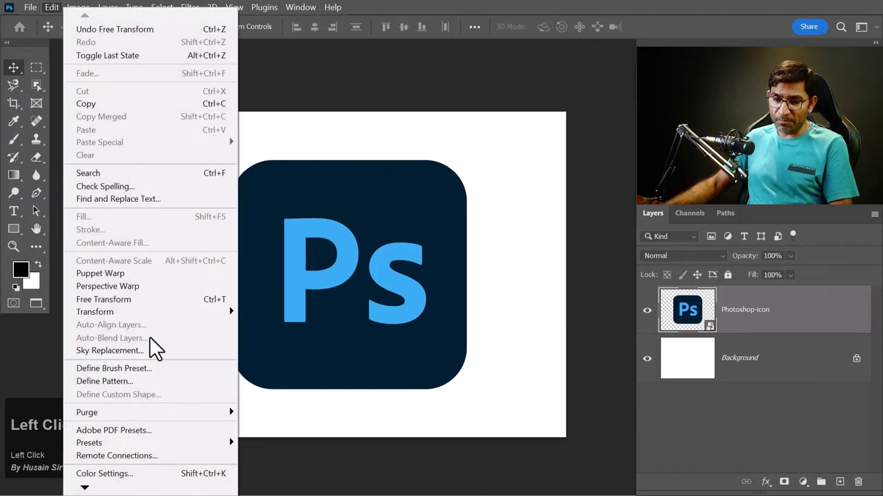
click(290, 74)
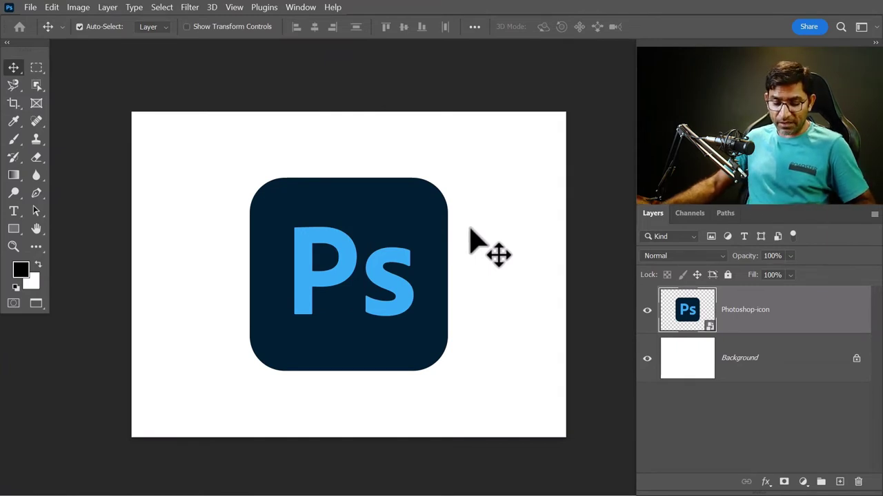
key(ctrl+shift+t)
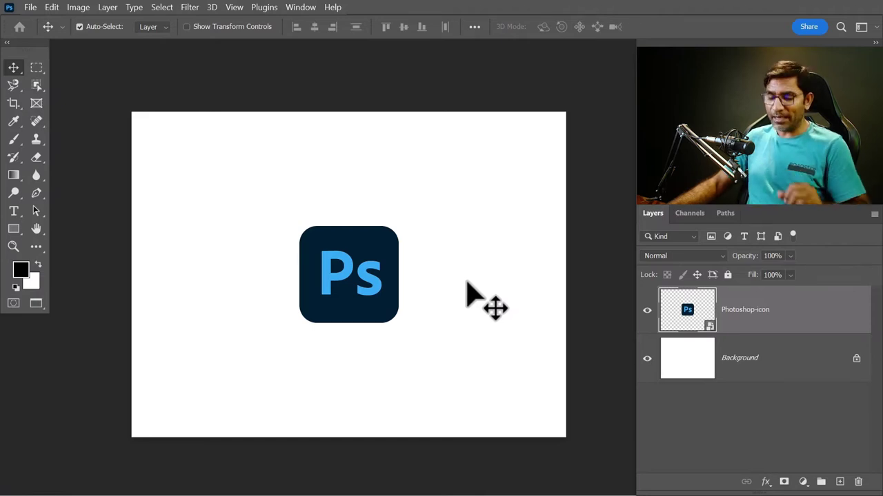
Undo the repeated shrink and put a new free-transform box around the icon from the Edit menu
key(ctrl+z)
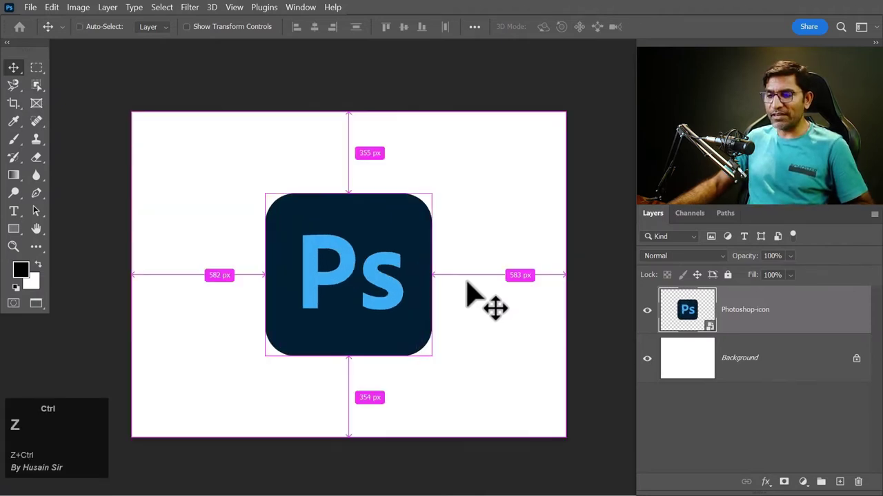
click(62, 15)
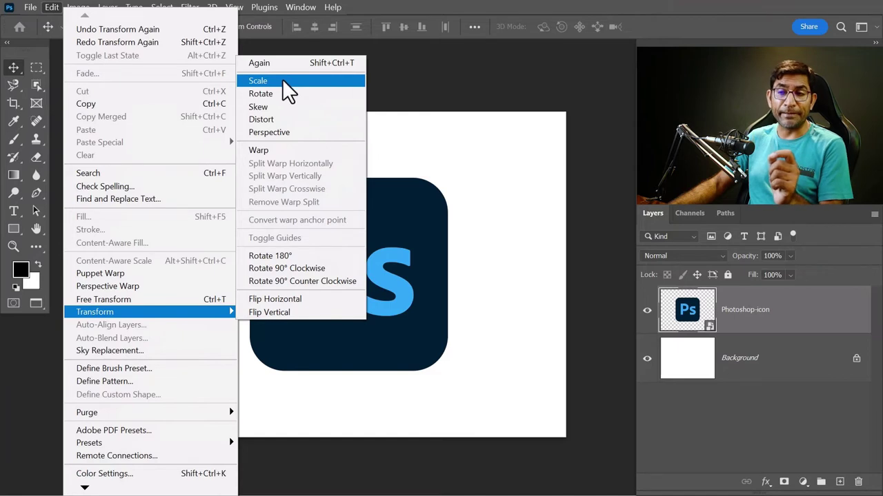
drag(294, 91, 53, 23)
click(53, 17)
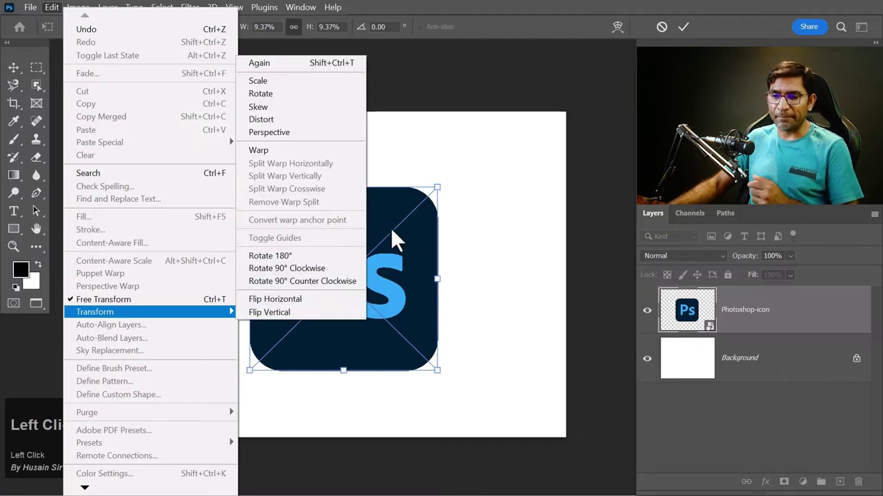
View the transform context-menu options, then discard the trial rotation of the icon
right_click(394, 215)
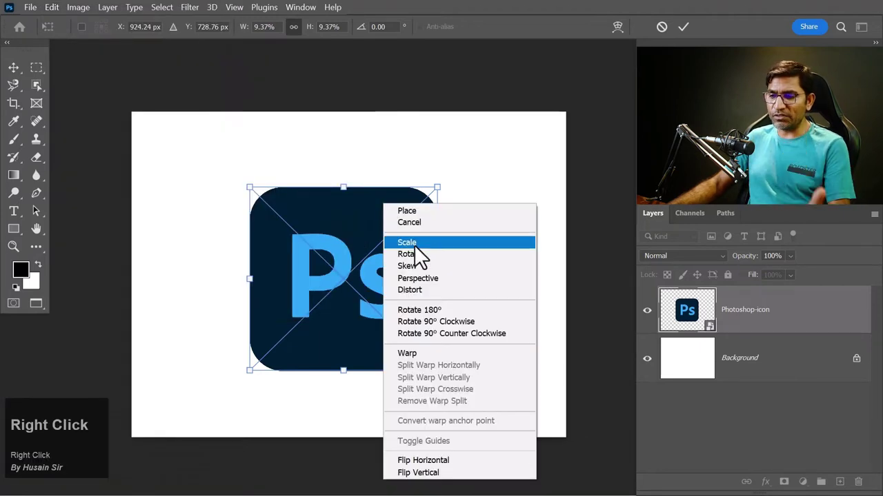
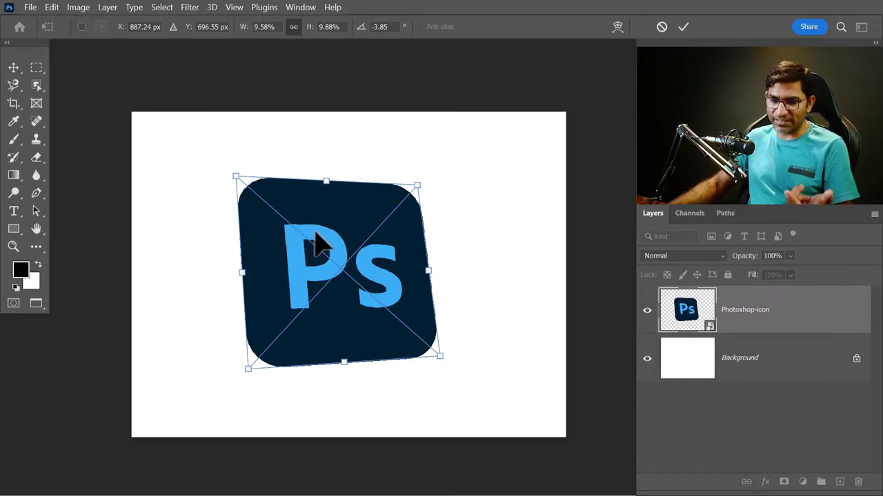
key(Return)
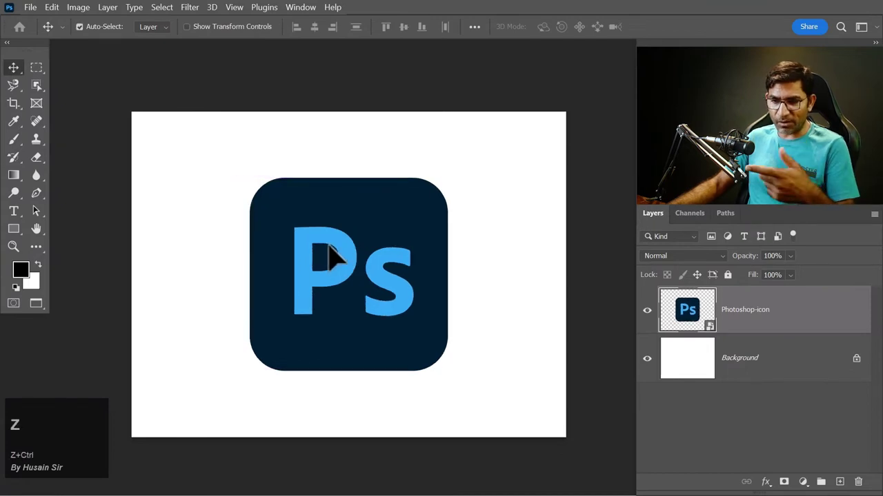
key(ctrl+Tab)
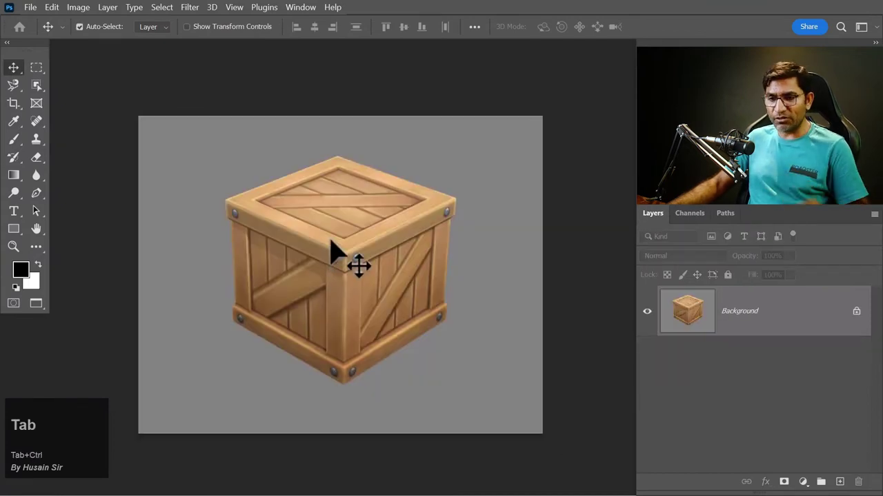
click(40, 16)
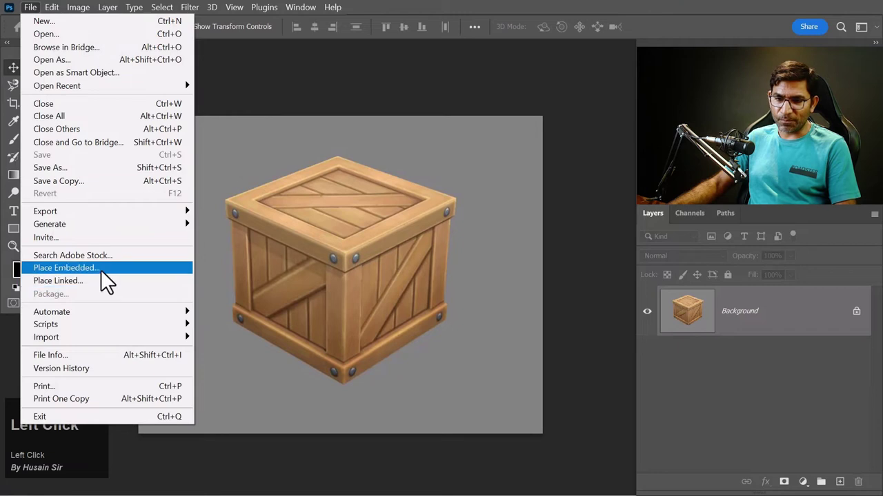
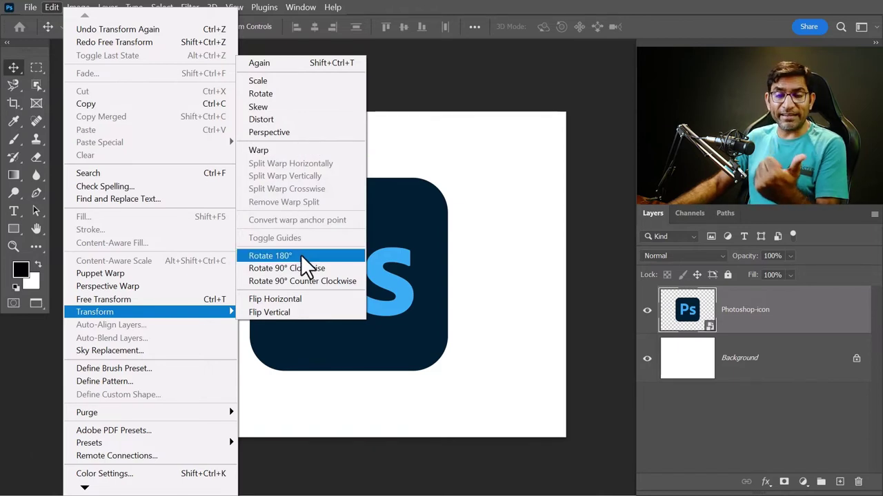
Rotate the icon 180° upside down as a trial
double_click(312, 268)
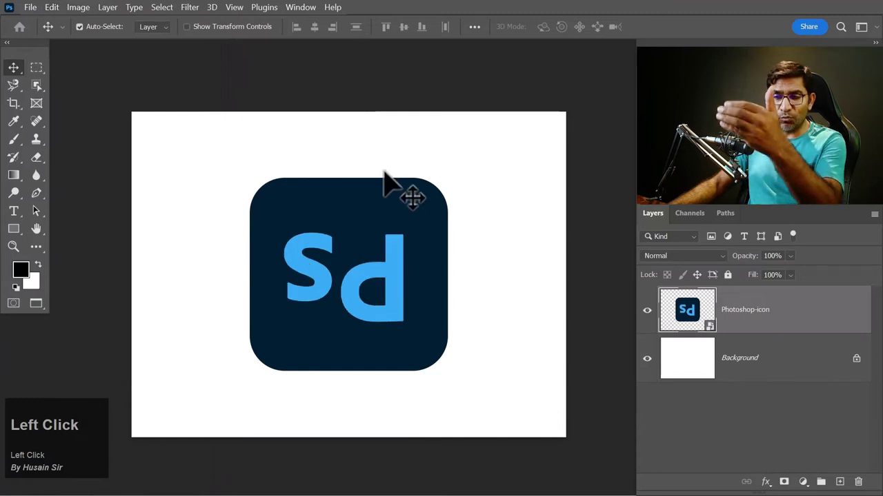
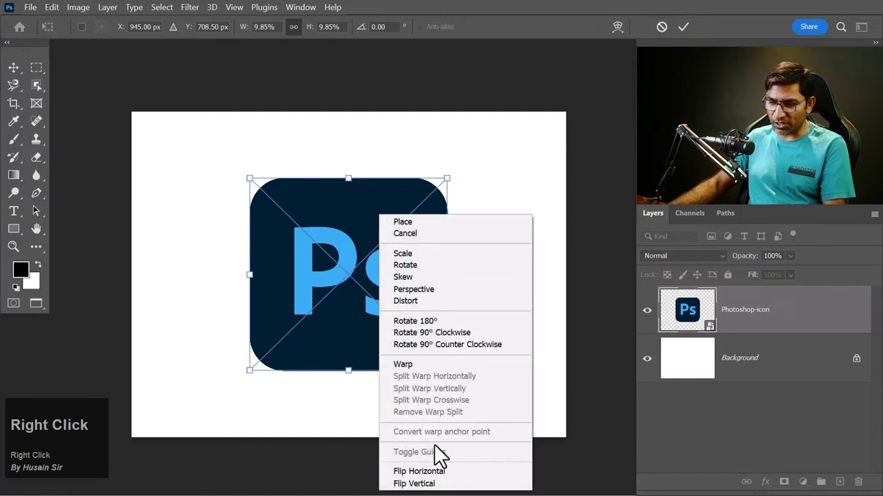
click(449, 482)
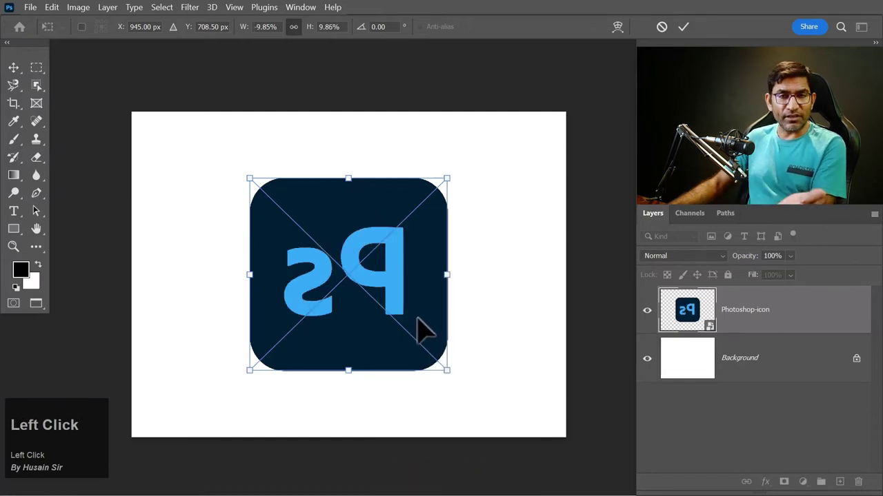
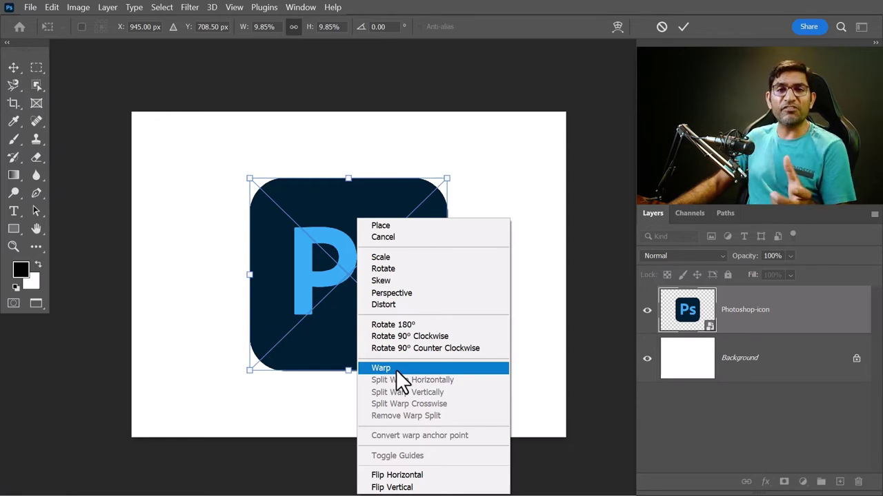
Switch the icon's transform to Warp and apply the Arch preset with a 50% bend
right_click(406, 383)
click(407, 383)
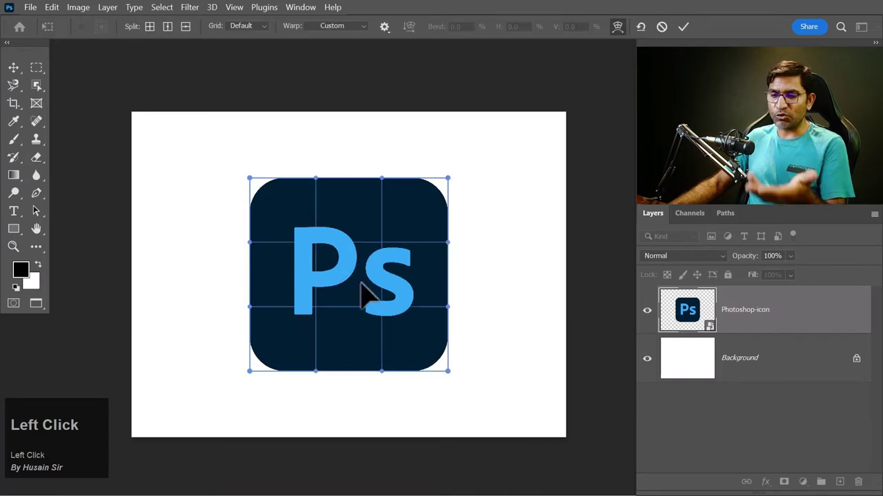
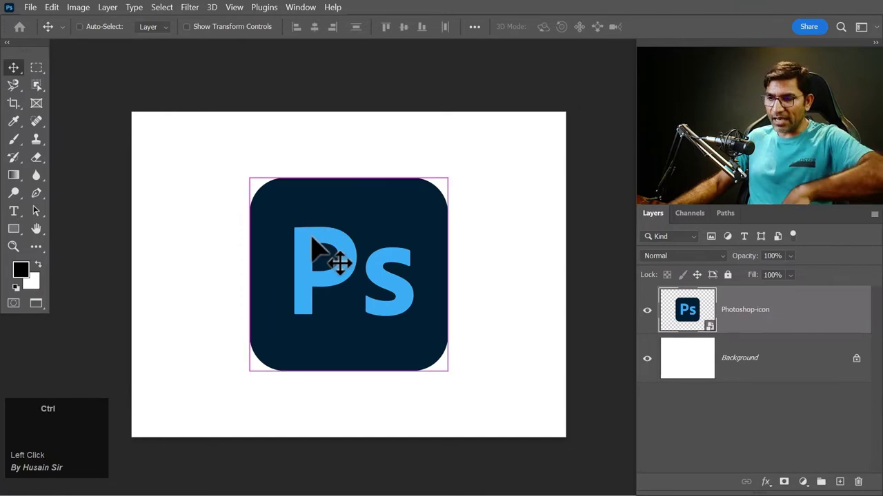
click(626, 37)
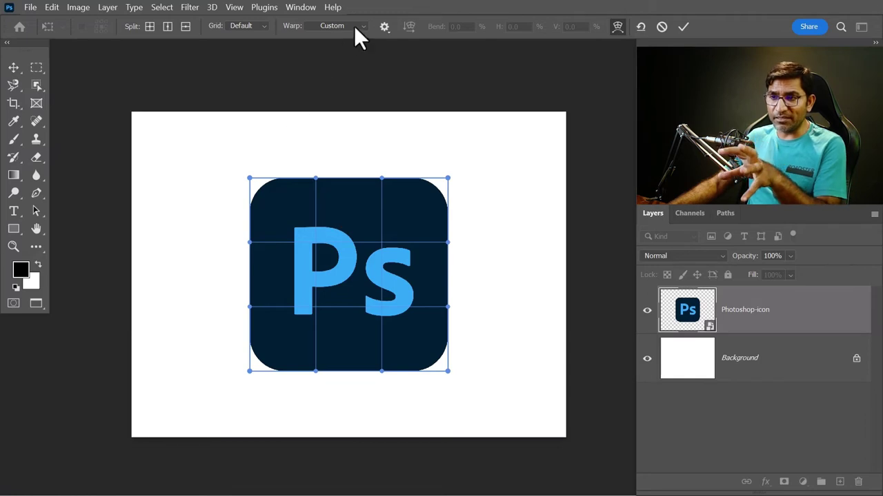
click(365, 35)
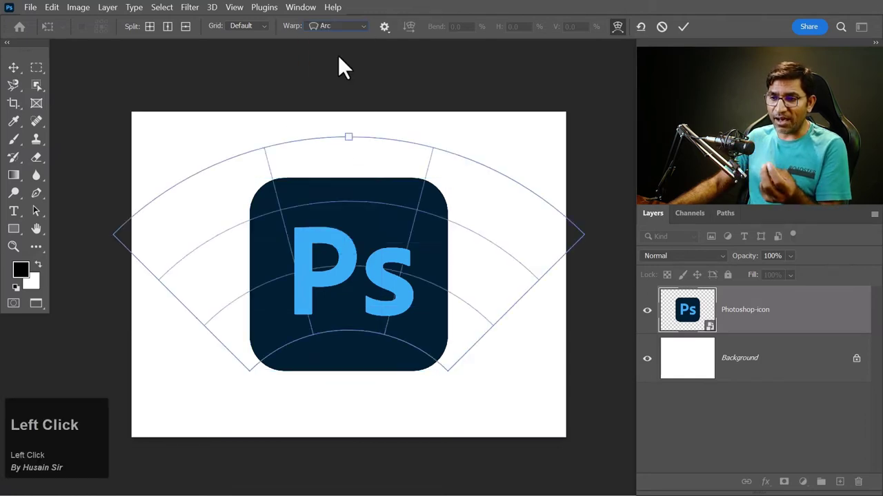
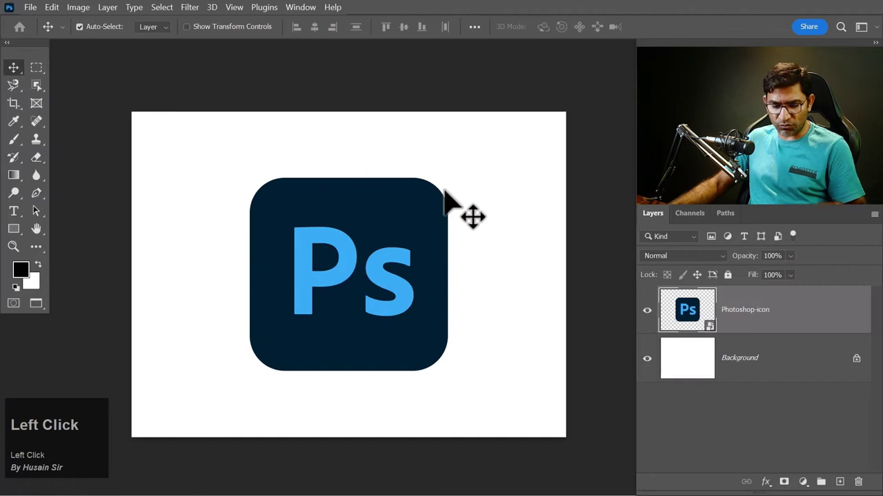
Restart Free Transform on the icon layer and enter Warp mode with a 3x3 grid
key(ctrl+t)
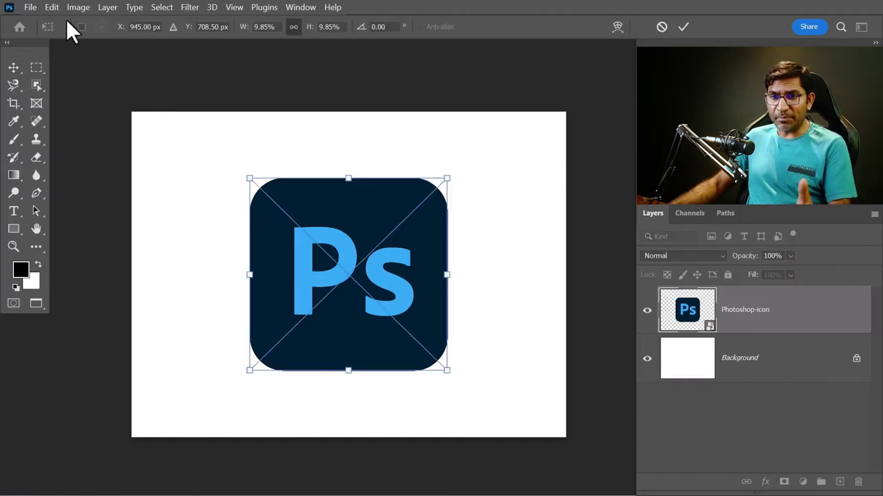
key(ctrl+t)
click(69, 16)
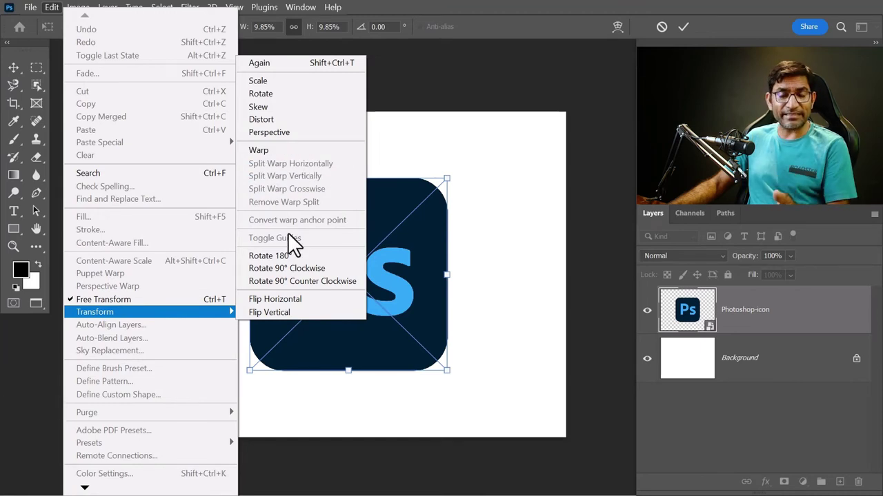
click(285, 166)
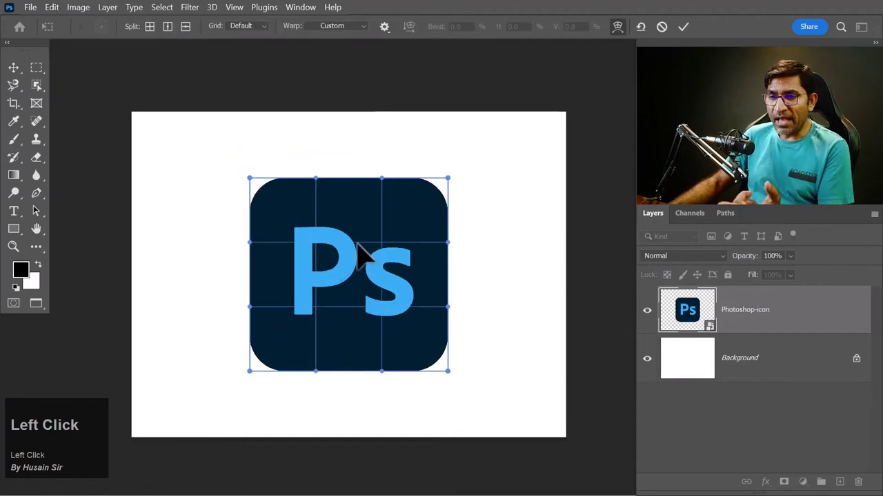
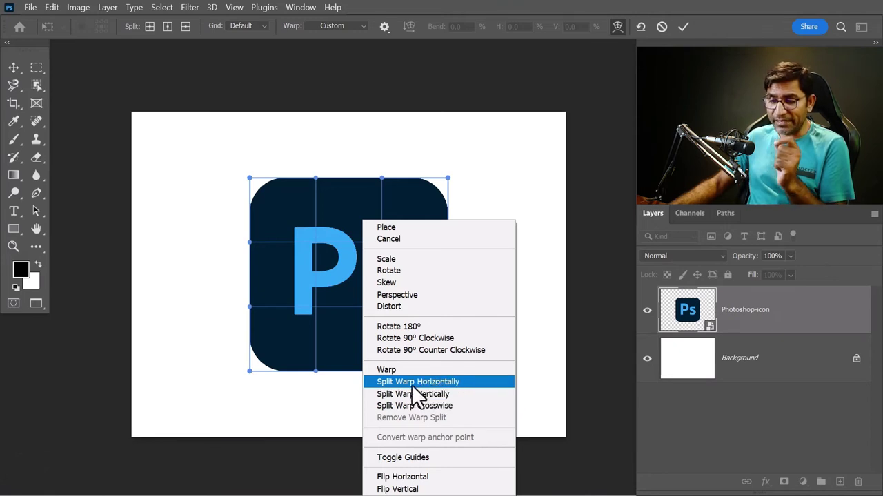
Add horizontal and crosswise warp splits, test a distortion and undo it
click(433, 395)
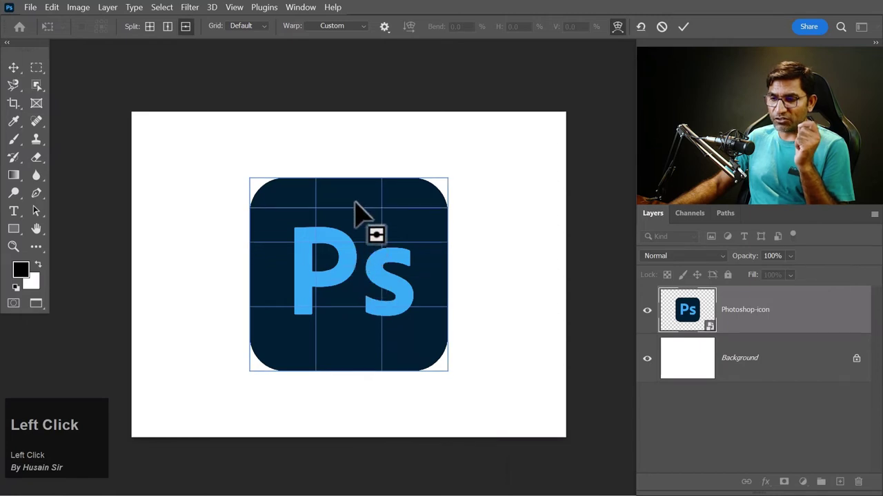
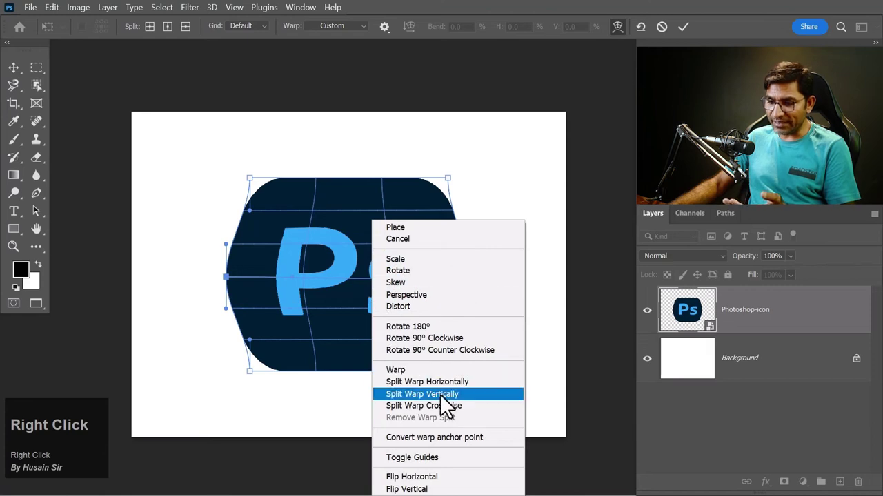
drag(446, 400, 362, 272)
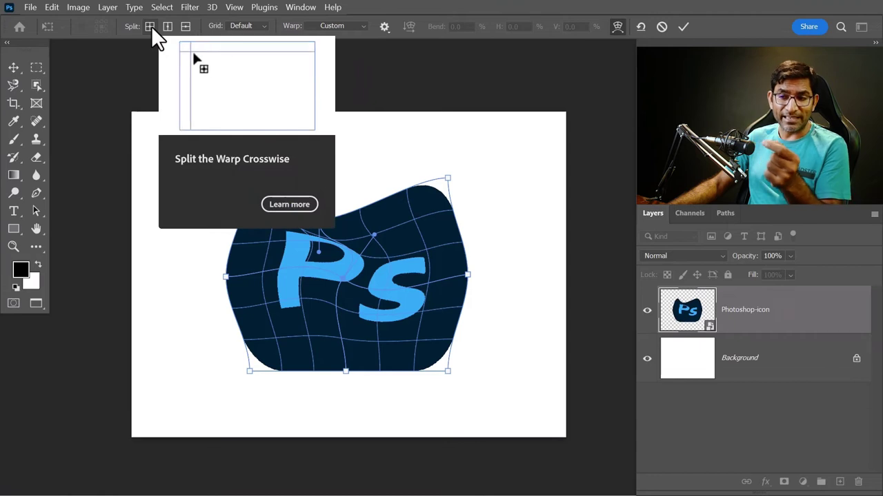
click(386, 201)
key(ctrl+z)
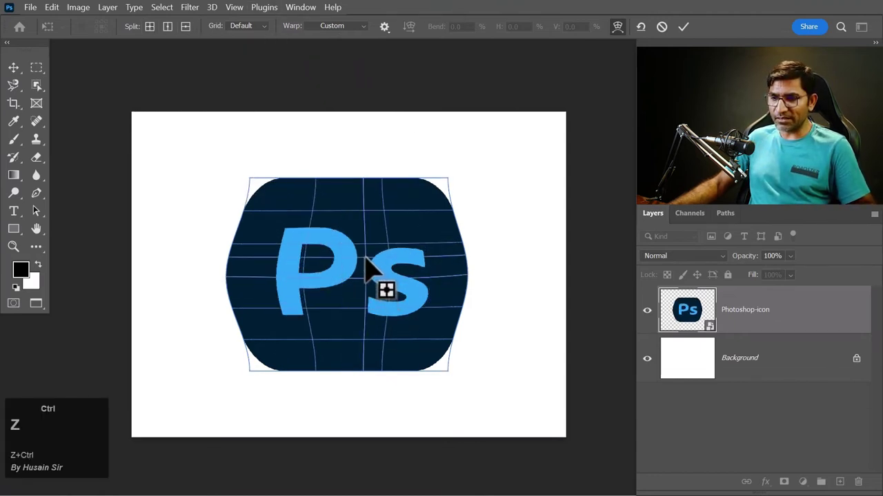
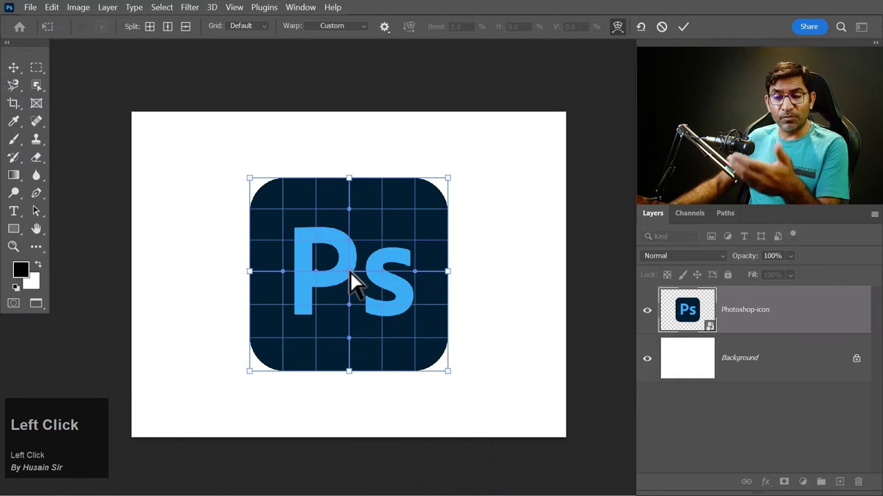
Remove both extra warp splits and hide the warp grid guides
right_click(357, 280)
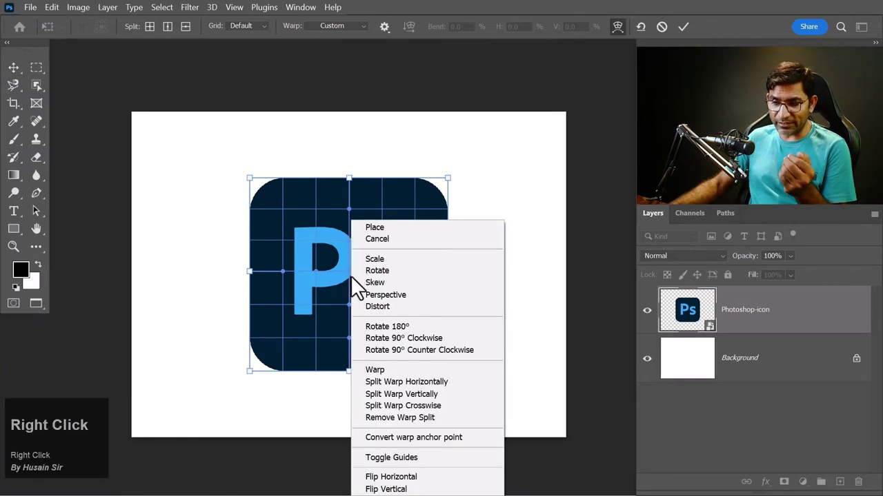
click(418, 430)
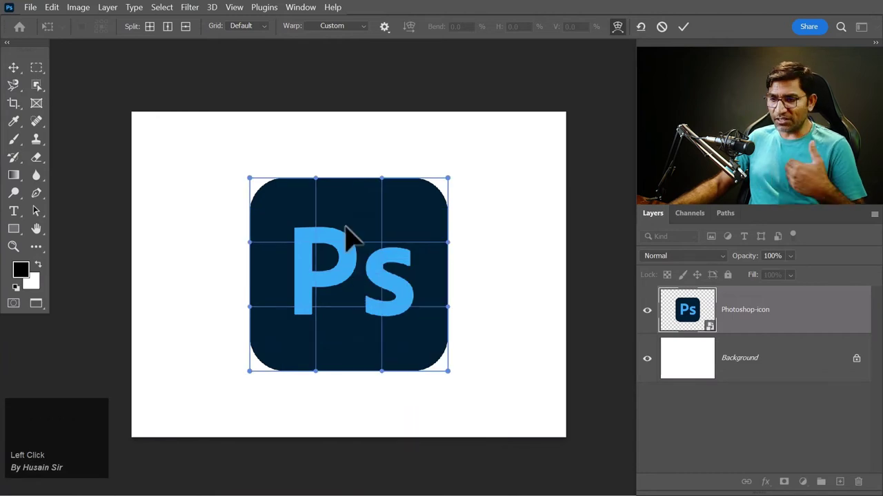
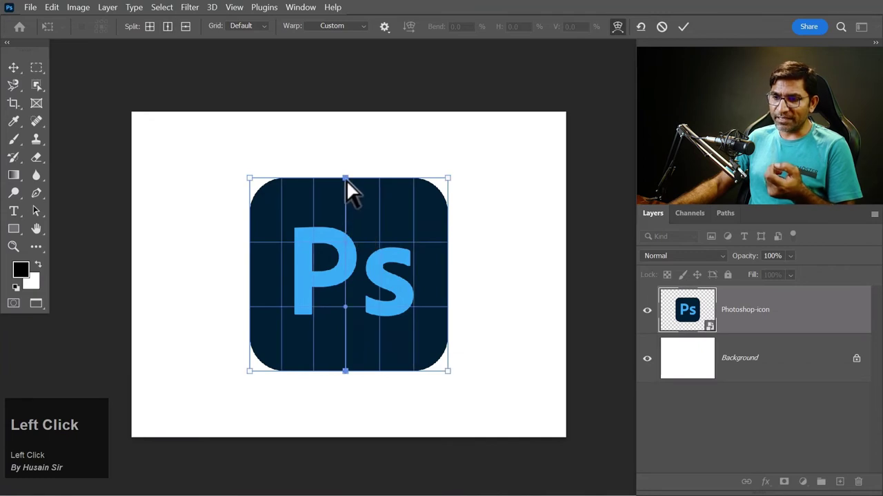
right_click(355, 187)
click(417, 384)
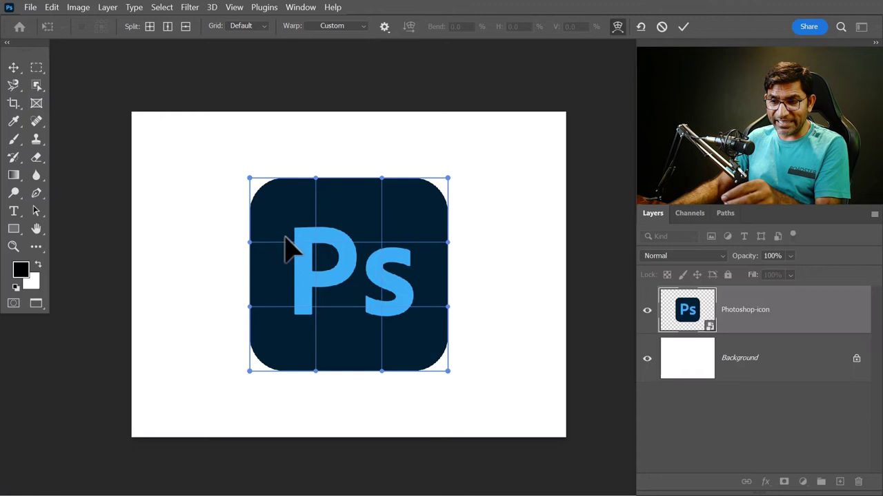
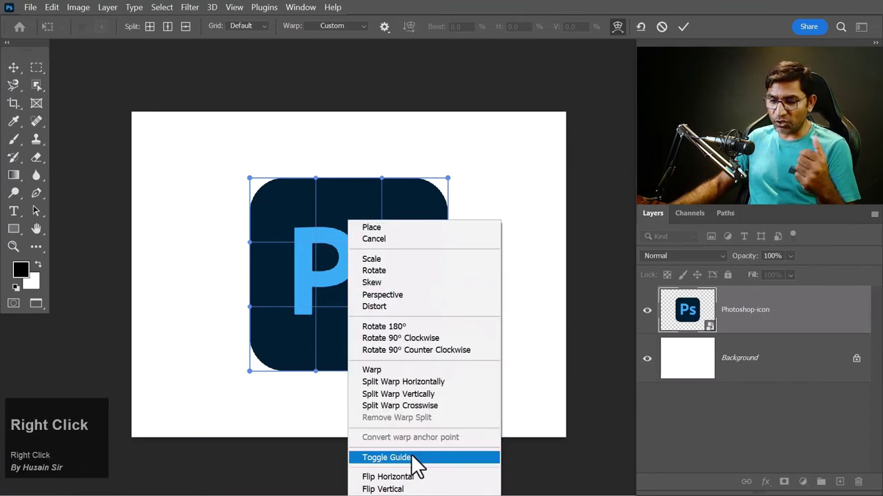
click(420, 468)
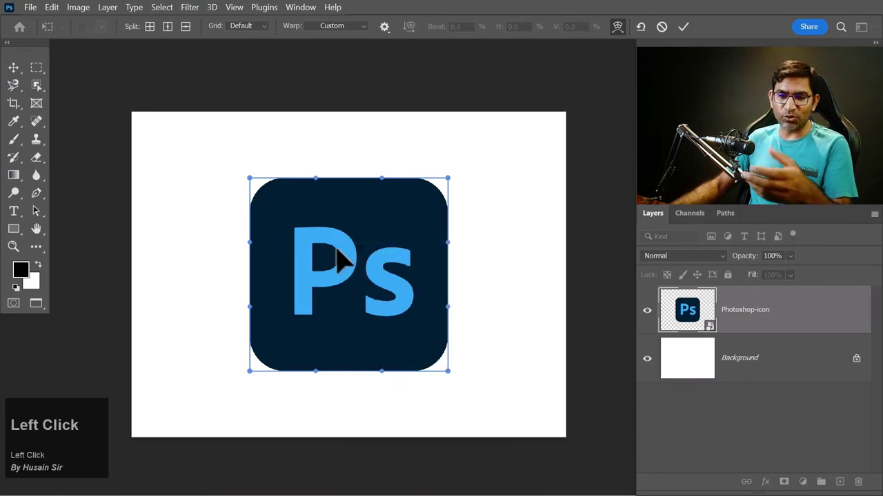
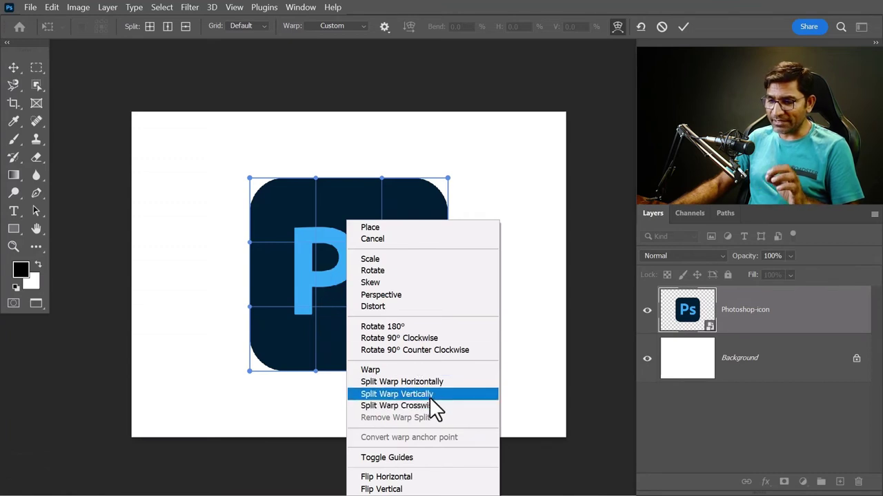
Split the warp vertically and curve the icon's top edge into two rounded bumps with a sharp center
click(439, 409)
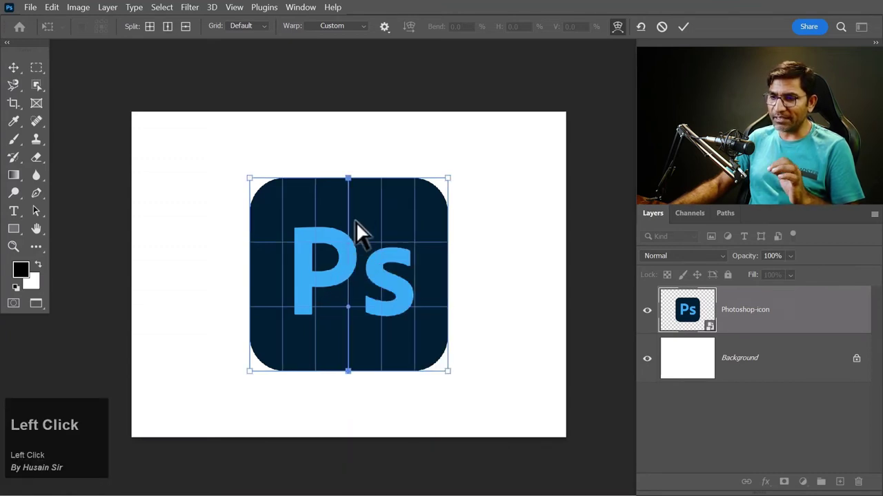
click(355, 185)
drag(355, 185, 357, 184)
right_click(357, 184)
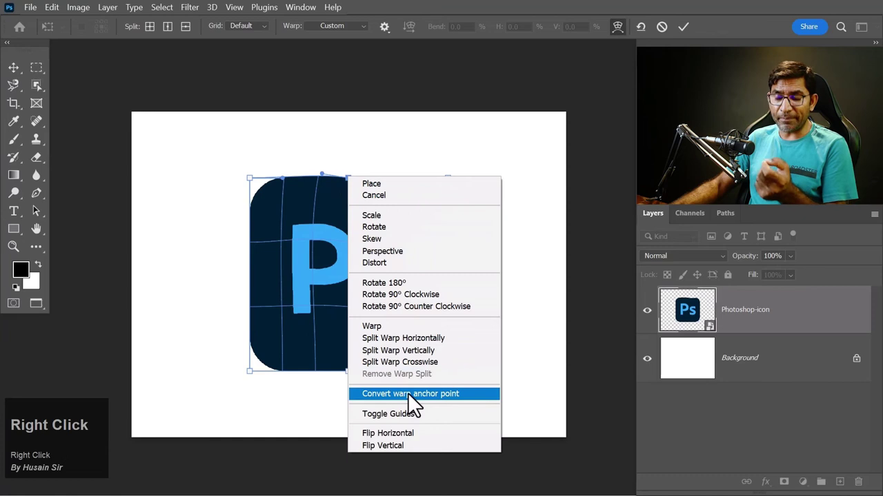
drag(419, 406, 319, 178)
click(358, 186)
right_click(357, 186)
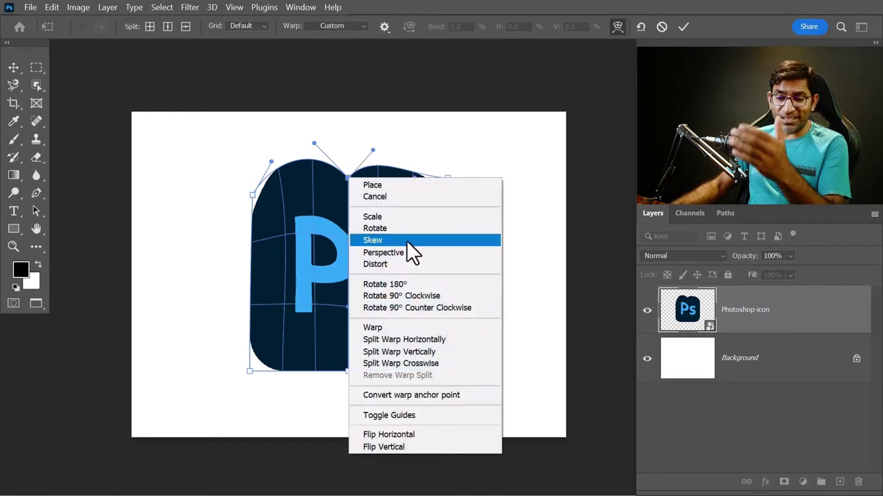
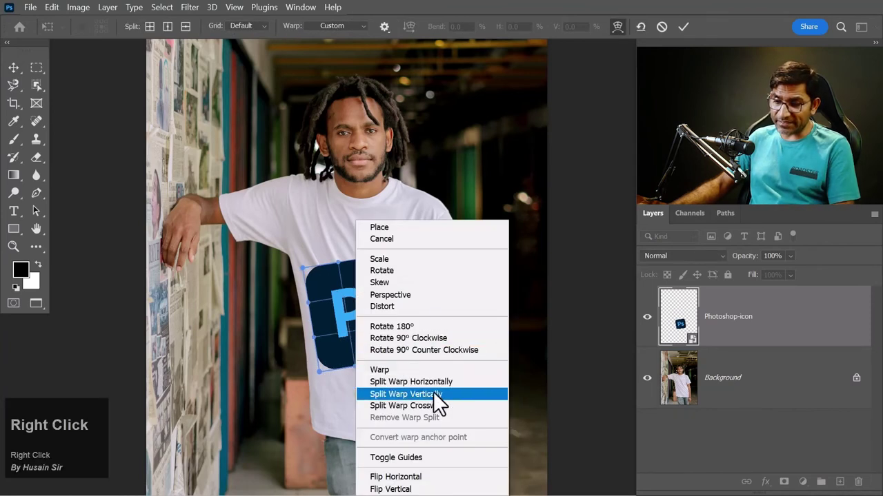
Adjust custom warp points and lower the icon layer's opacity to about 49%
click(451, 408)
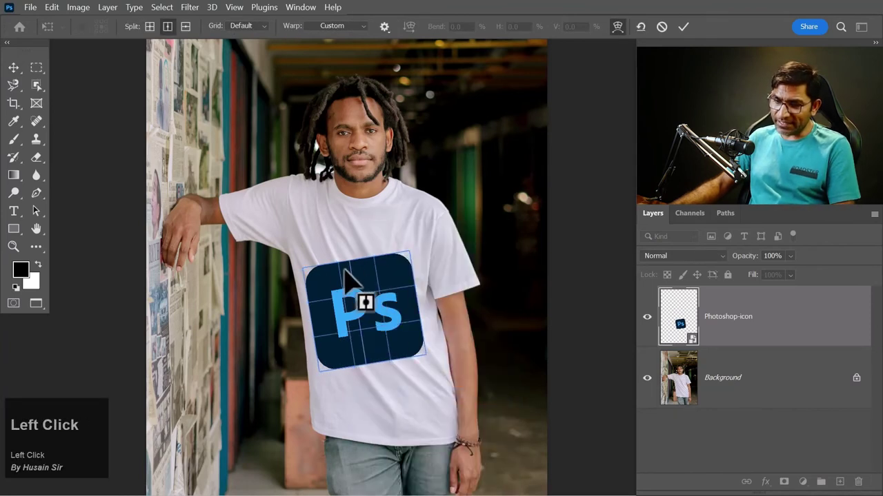
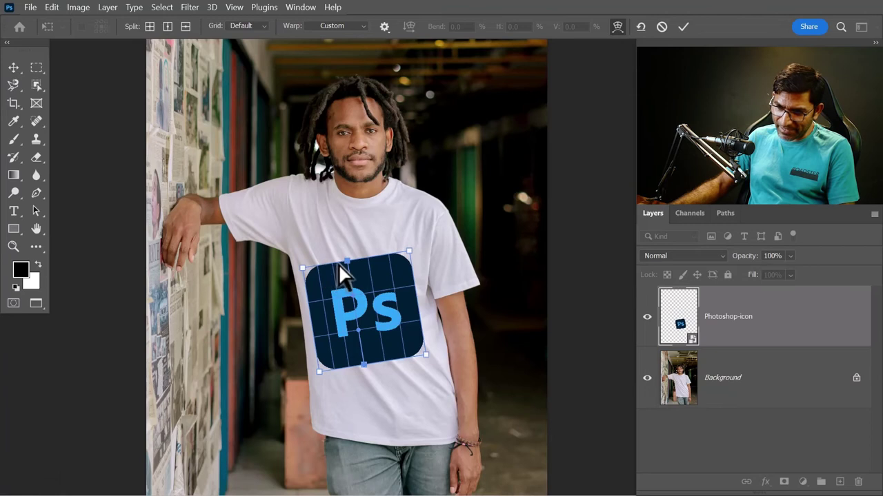
click(352, 260)
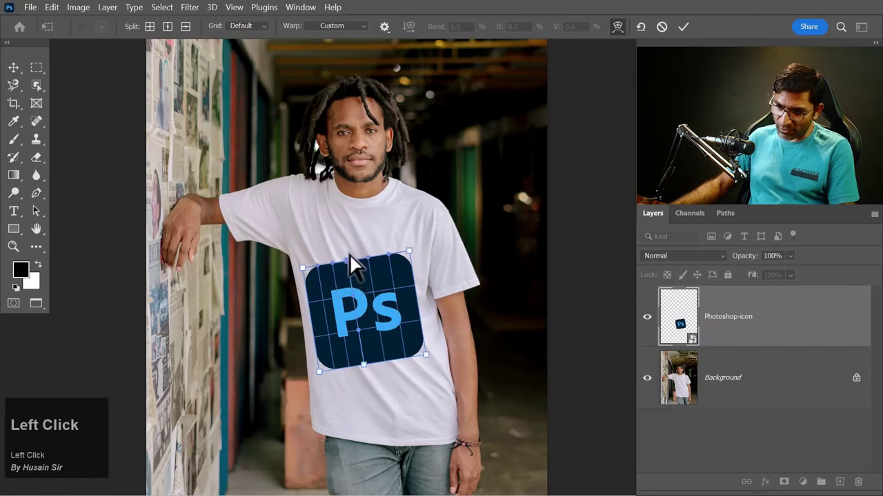
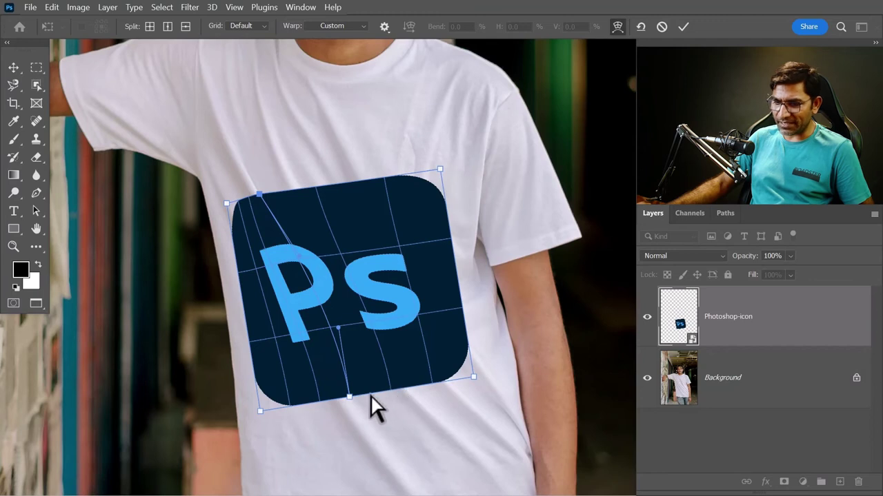
click(361, 403)
drag(364, 403, 219, 141)
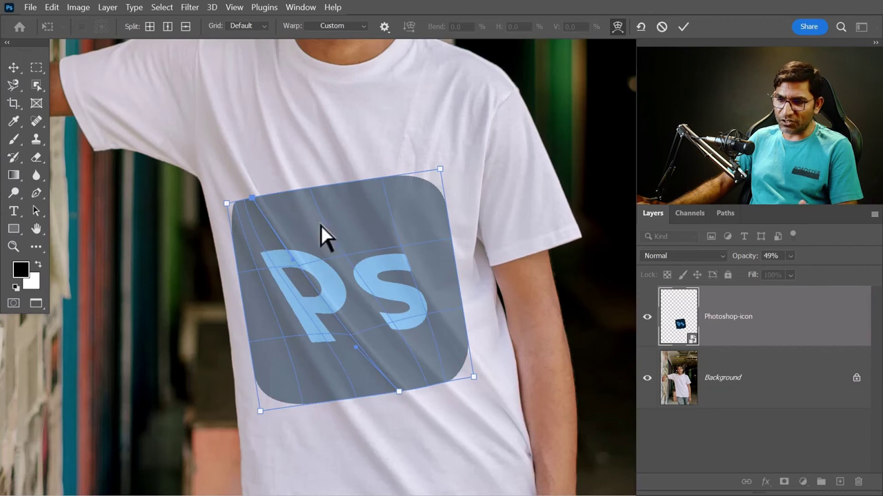
Add a vertical split near the icon's left and bend that section along a shirt fold
click(296, 229)
right_click(296, 229)
click(378, 405)
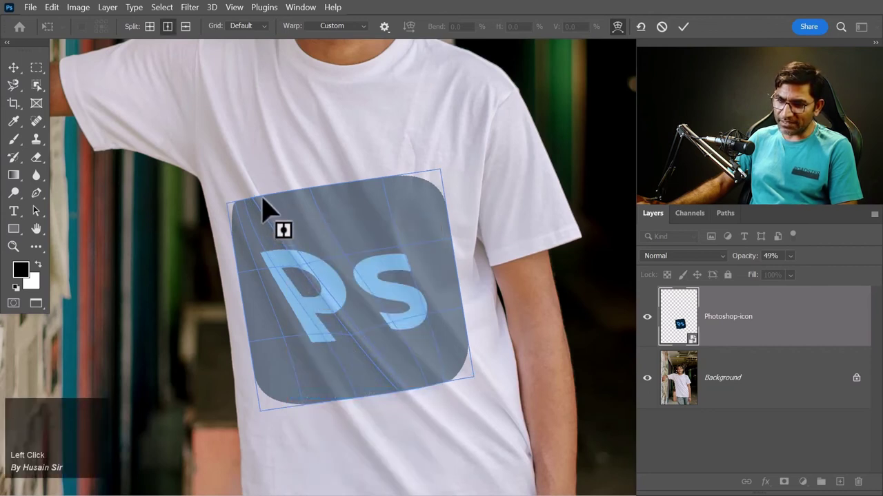
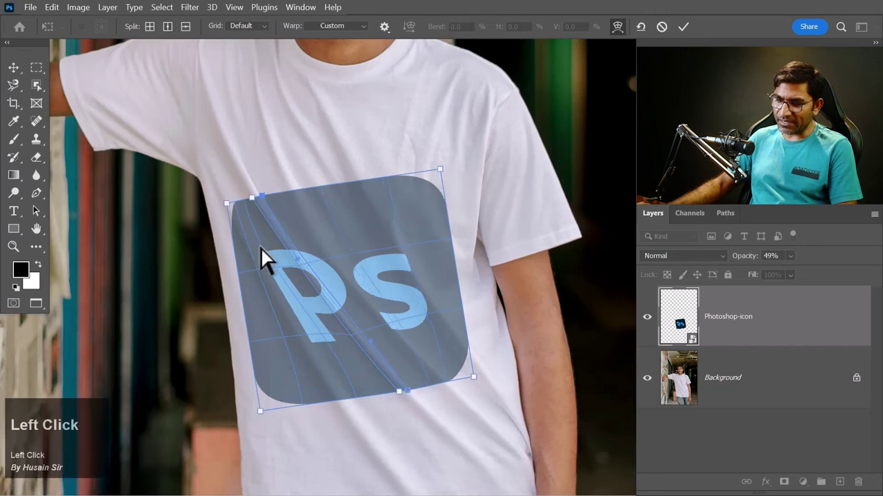
key(ctrl+=)
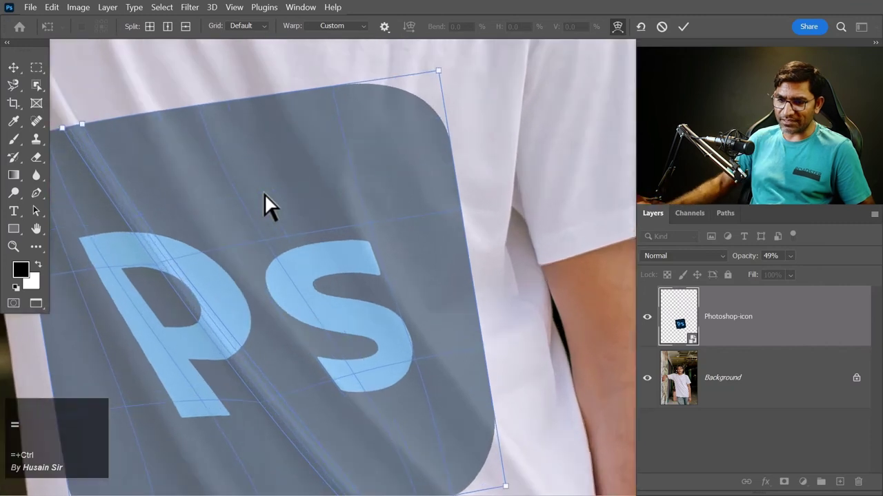
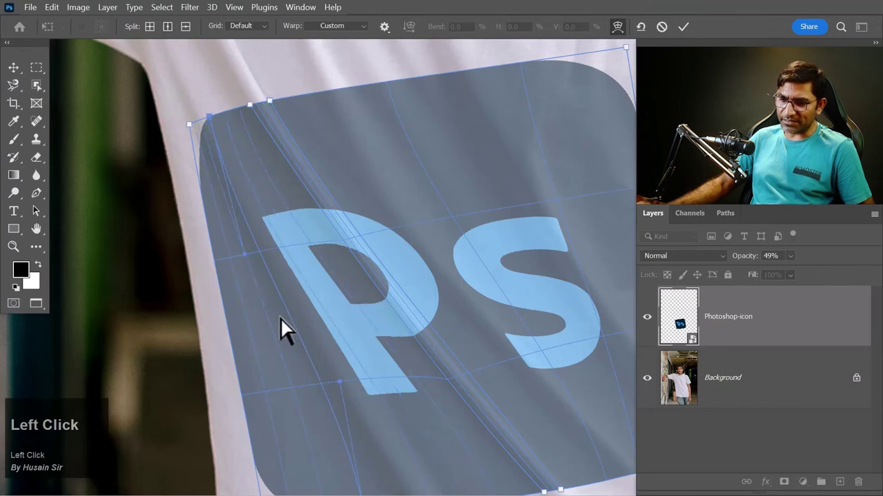
scroll(down, 3)
drag(379, 436, 211, 101)
scroll(up, 3)
drag(263, 241, 403, 363)
scroll(down, 3)
scroll(down, 3)
middle_click(359, 209)
Add more splits near the left and shape the top-left and bottom edges along the creases
right_click(289, 160)
drag(359, 335, 502, 467)
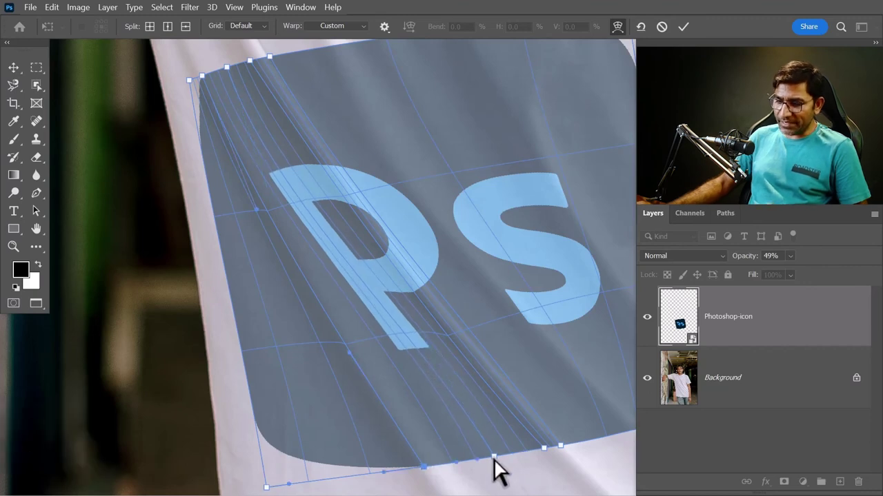
drag(468, 471, 197, 61)
scroll(up, 3)
scroll(up, 3)
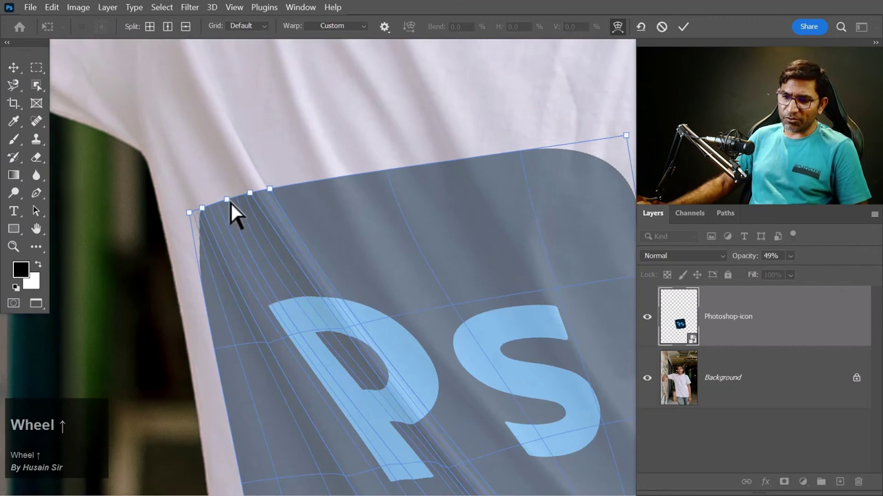
click(237, 209)
scroll(up, 3)
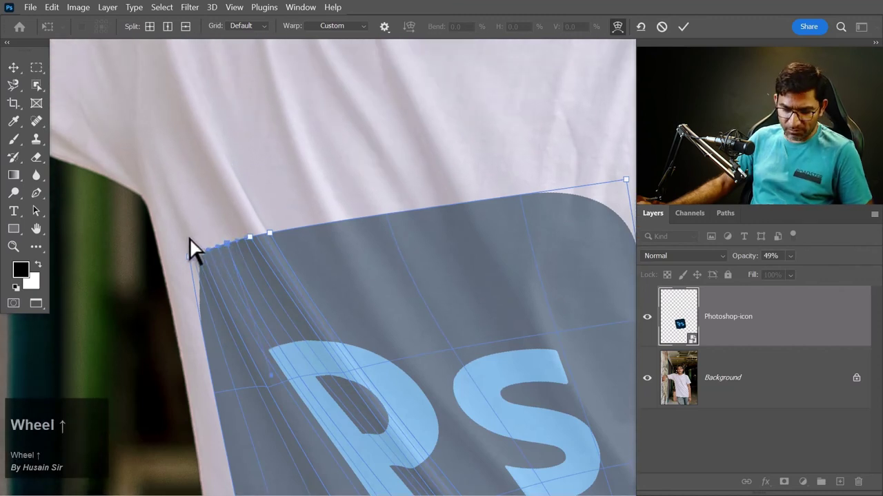
scroll(up, 3)
drag(234, 256, 221, 290)
scroll(down, 3)
scroll(down, 3)
drag(236, 411, 274, 310)
scroll(down, 3)
drag(303, 454, 295, 216)
scroll(up, 3)
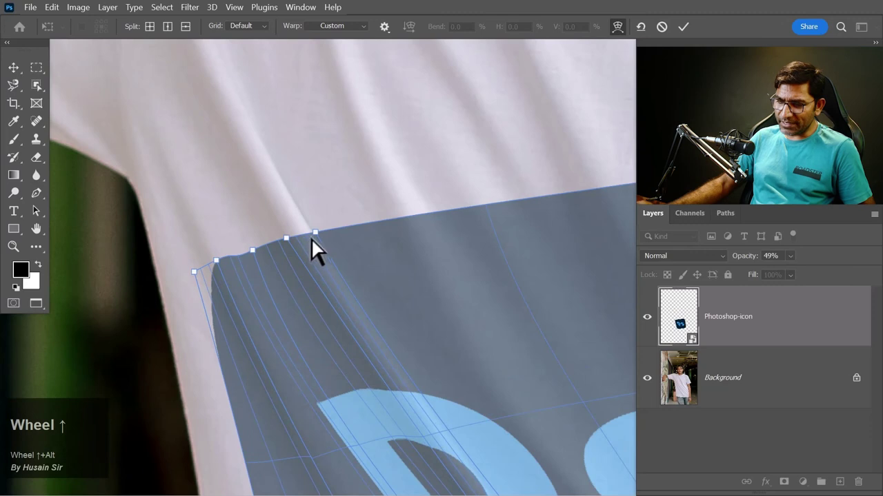
scroll(down, 3)
Place several further vertical splits across the icon and bend the top edge along a fold
right_click(418, 323)
click(417, 411)
click(454, 444)
right_click(363, 258)
click(426, 406)
scroll(up, 3)
click(488, 445)
drag(418, 384, 311, 189)
right_click(311, 189)
click(391, 364)
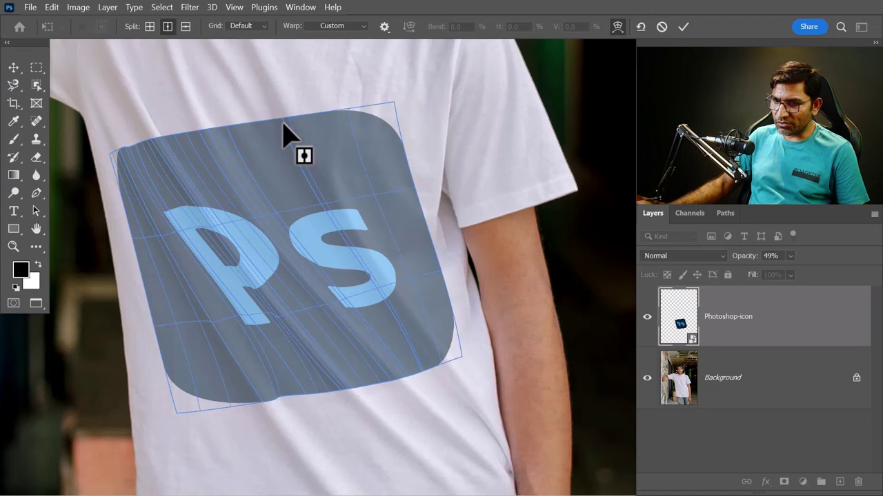
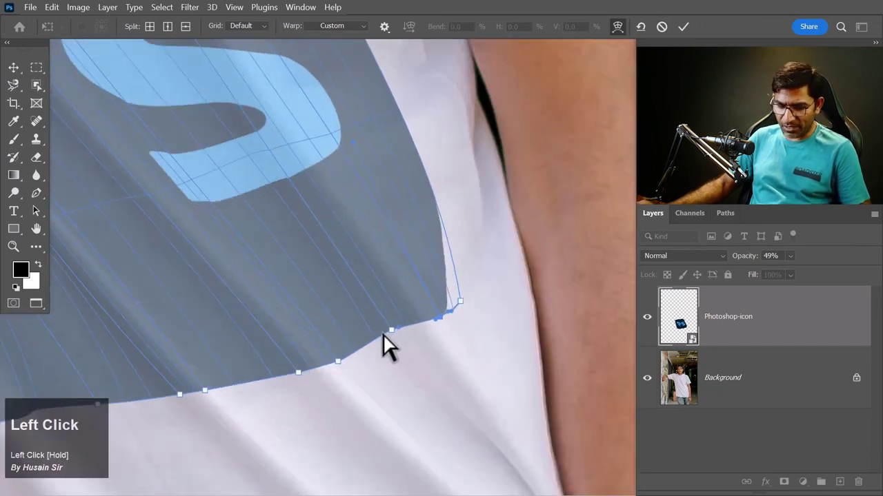
Curve the icon's top edge anchors and handles to follow the shirt's folds
scroll(down, 3)
scroll(up, 3)
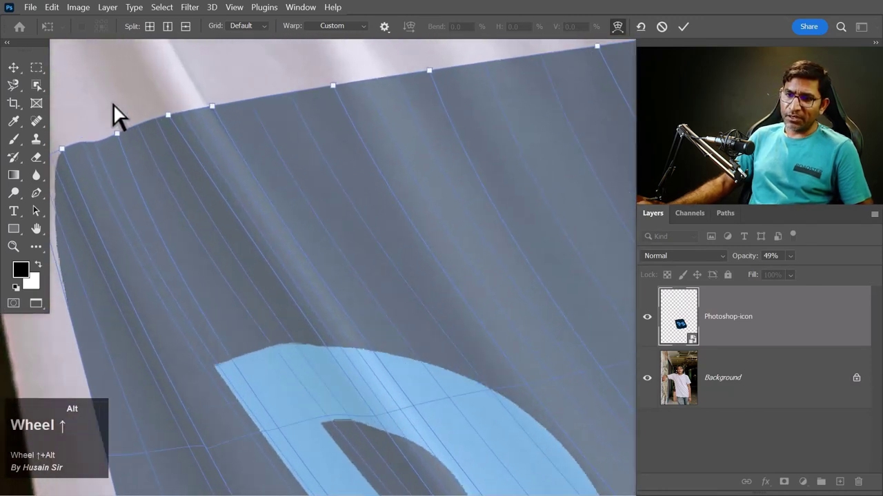
click(128, 141)
drag(148, 133, 224, 117)
right_click(224, 115)
drag(291, 333, 232, 116)
scroll(down, 3)
scroll(up, 3)
key(space)
click(312, 185)
click(202, 202)
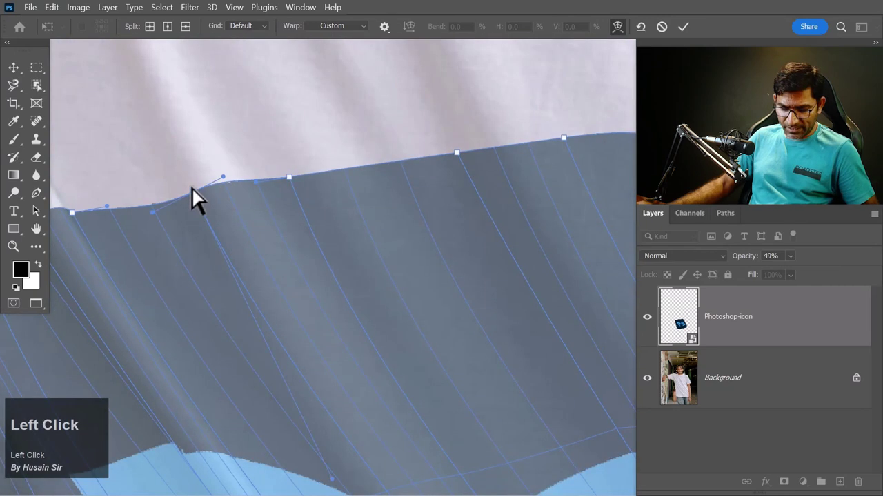
Ripple the remaining top-edge points and bend the bottom edge along a crease
scroll(down, 3)
click(291, 195)
scroll(up, 3)
drag(308, 198, 307, 200)
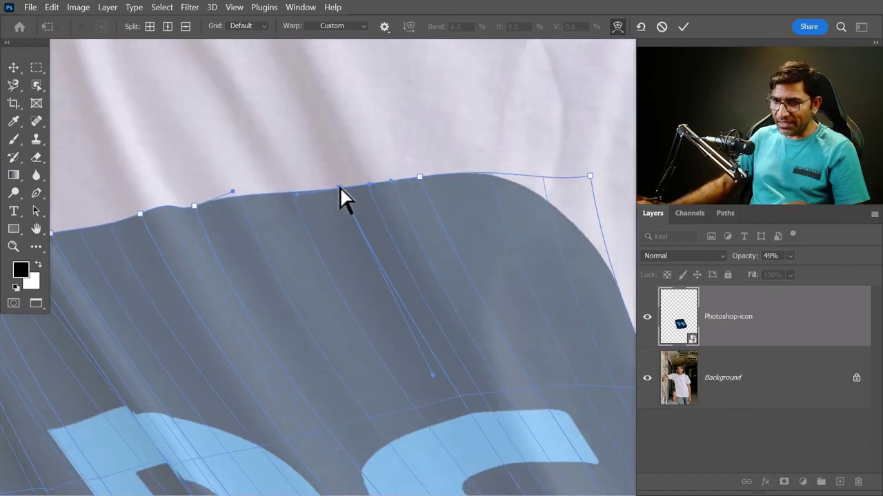
drag(351, 198, 351, 197)
drag(352, 195, 368, 202)
scroll(down, 3)
scroll(up, 3)
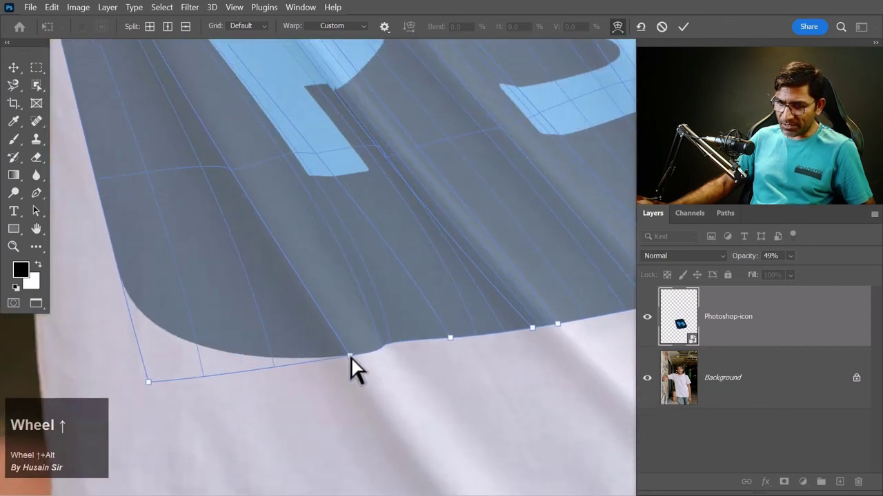
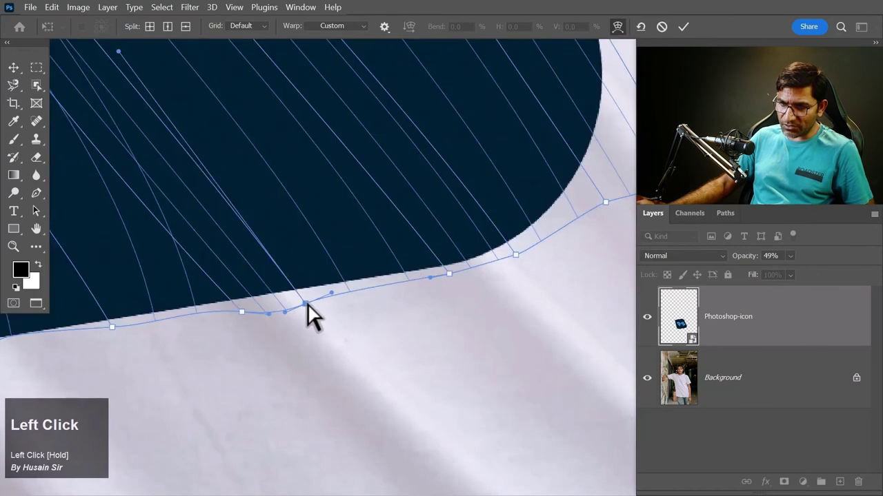
right_click(318, 310)
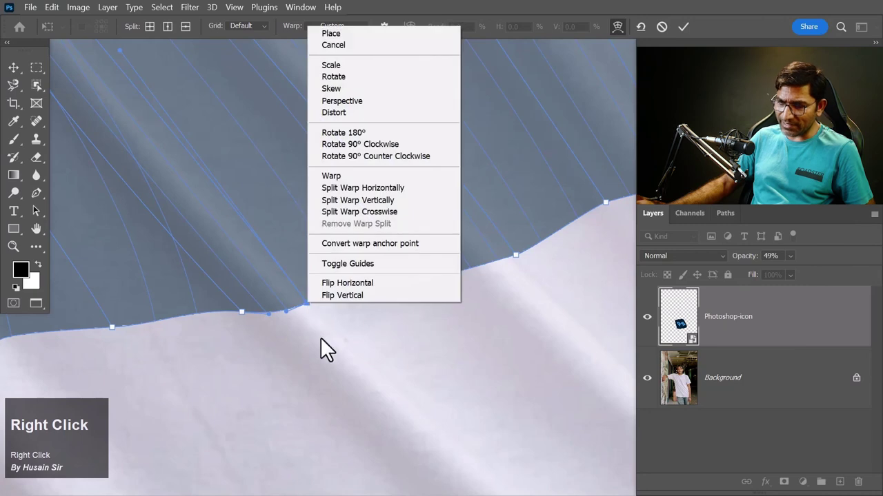
Commit the warp, blend the icon layer with Vivid Light and adjust its opacity
click(370, 252)
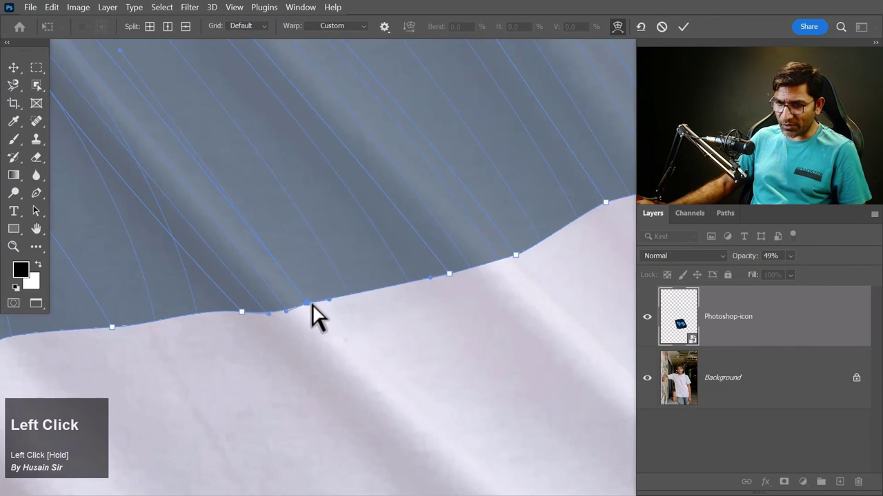
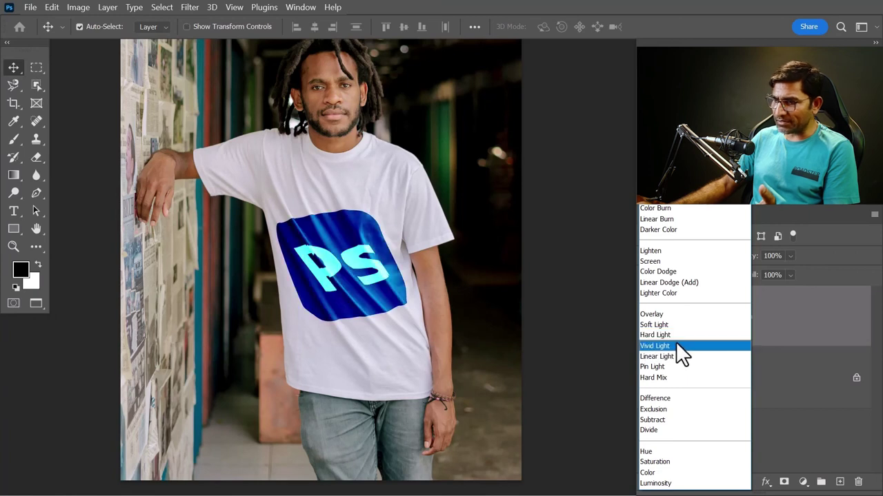
click(680, 356)
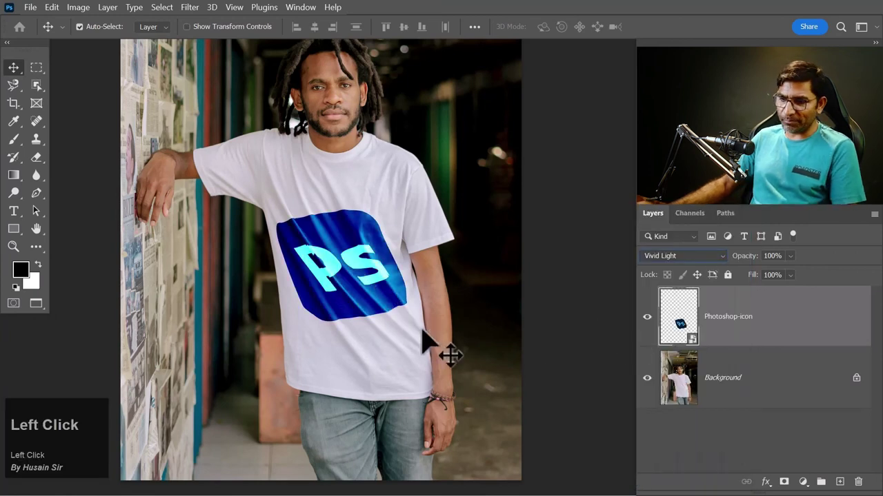
drag(800, 267, 787, 434)
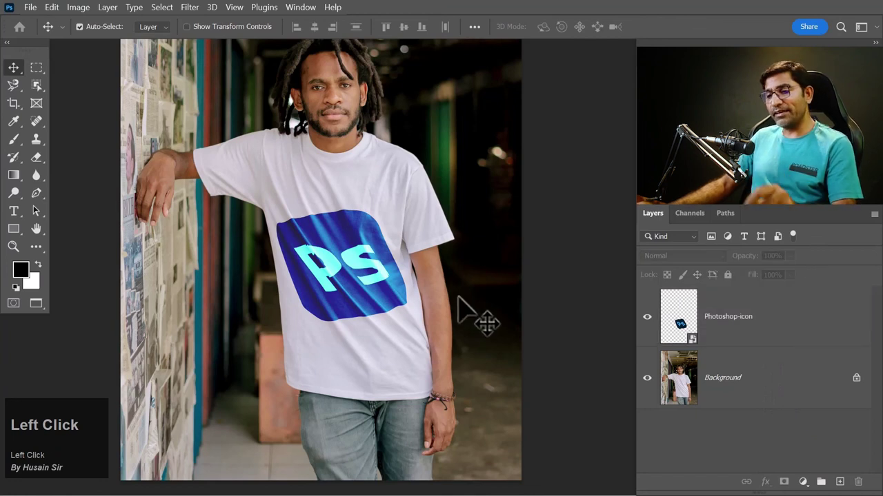